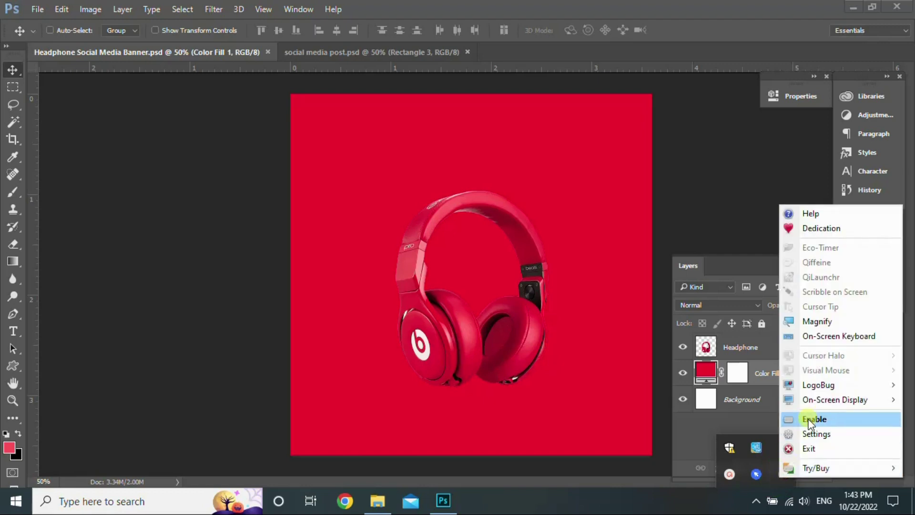
Step: Rotate the Headphone layer about -19° and scale it to roughly 96%, then commit
{"action": "left_click", "coordinate": [768, 348]}
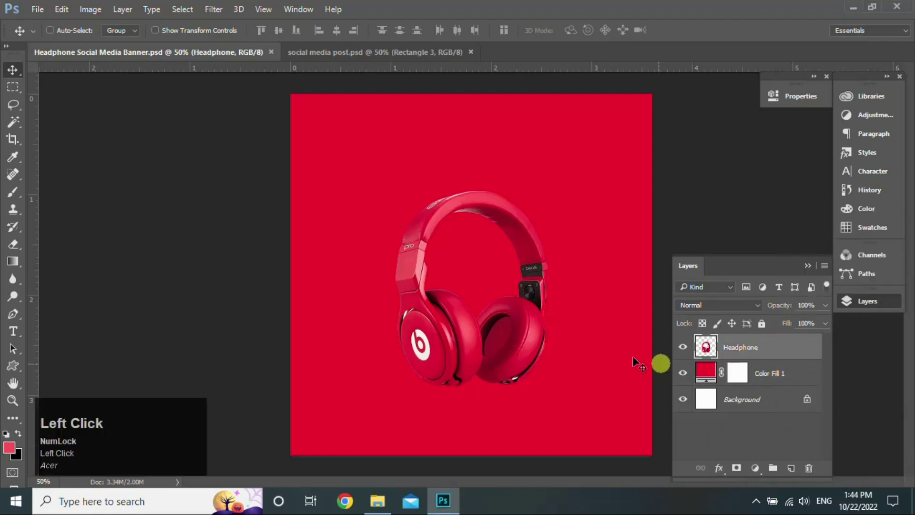
{"action": "key", "text": "ctrl+t"}
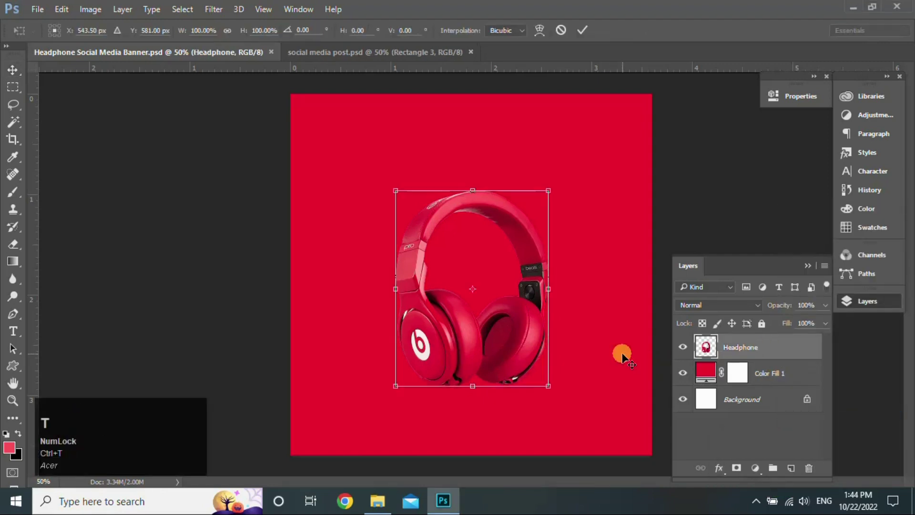
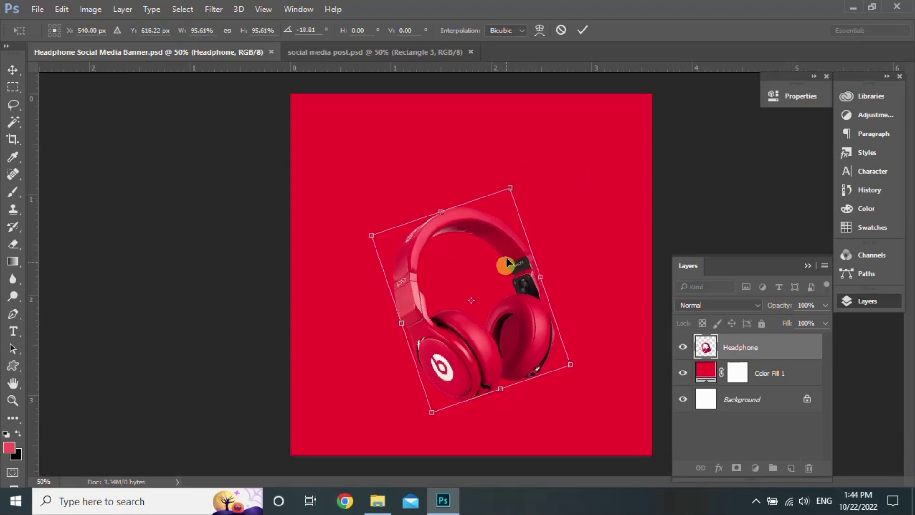
{"action": "left_click", "coordinate": [591, 34]}
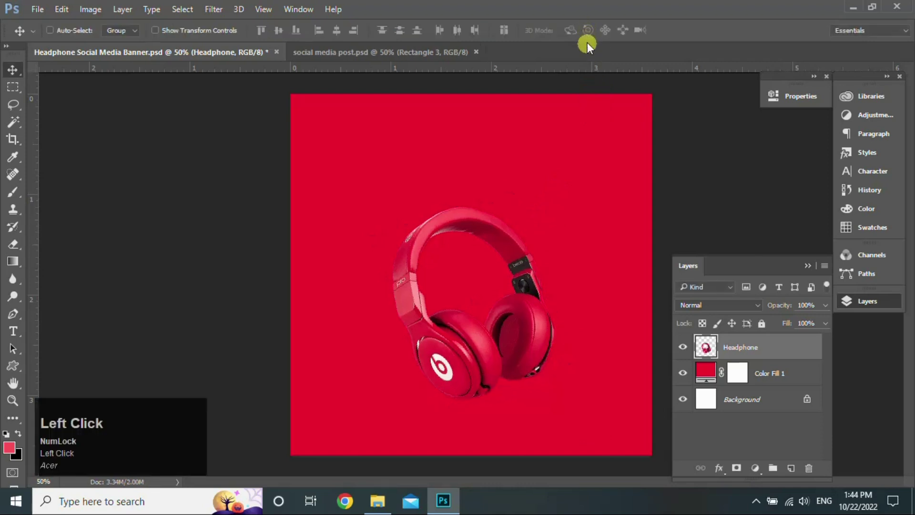
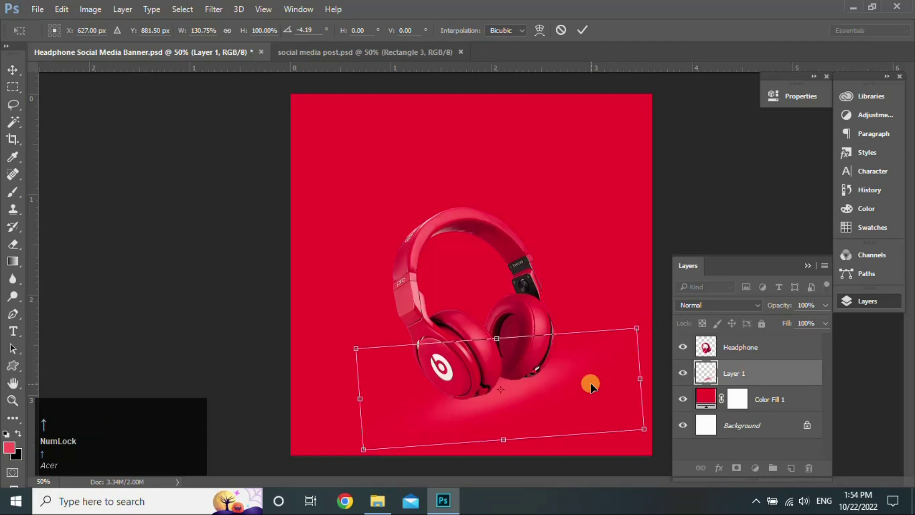
Step: Stretch, nudge and narrow the painted shadow under the earcups, applying both transforms
{"action": "key", "text": "Right"}
{"action": "key", "text": "Up"}
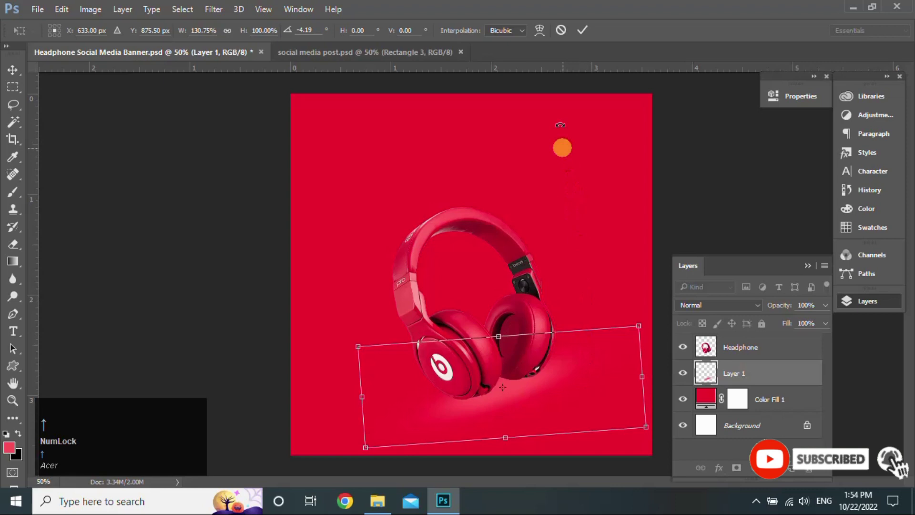
{"action": "left_click", "coordinate": [586, 38]}
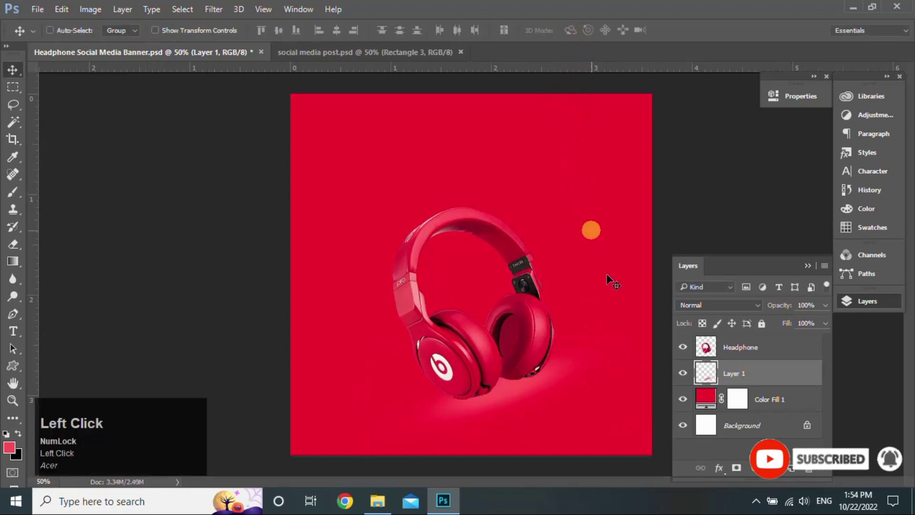
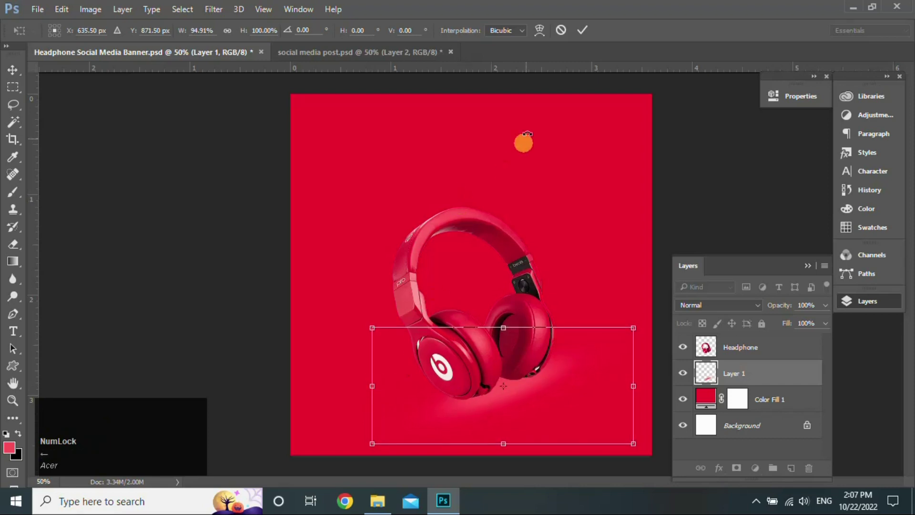
{"action": "left_click", "coordinate": [585, 37]}
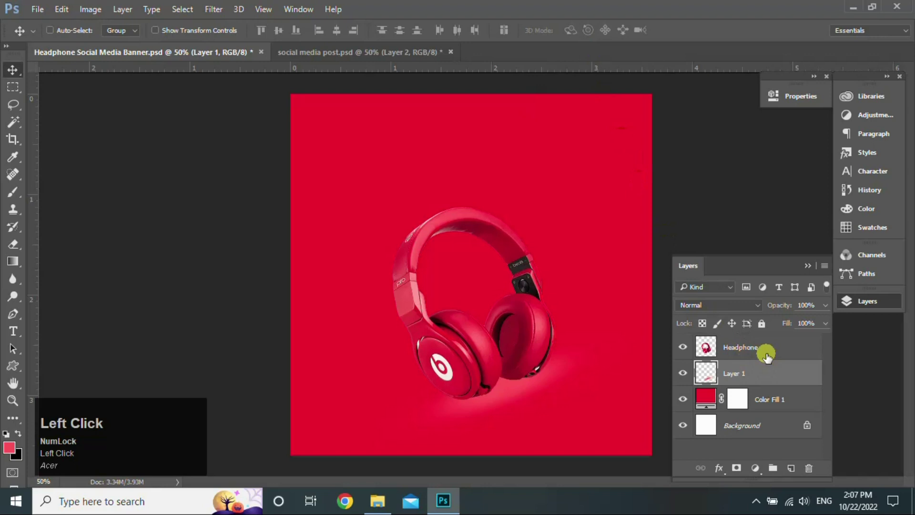
Step: Duplicate the Headphone layer, flip the copy vertically and rotate it beneath the original
{"action": "left_click_drag", "start_coordinate": [776, 350], "coordinate": [620, 345]}
{"action": "key", "text": "ctrl+t"}
{"action": "right_click", "coordinate": [508, 319]}
{"action": "left_click_drag", "start_coordinate": [547, 310], "coordinate": [561, 415]}
Step: Nudge the flipped copy into place under the headphones and apply the transform
{"action": "key", "text": "Up"}
{"action": "key", "text": "Left"}
{"action": "key", "text": "Up"}
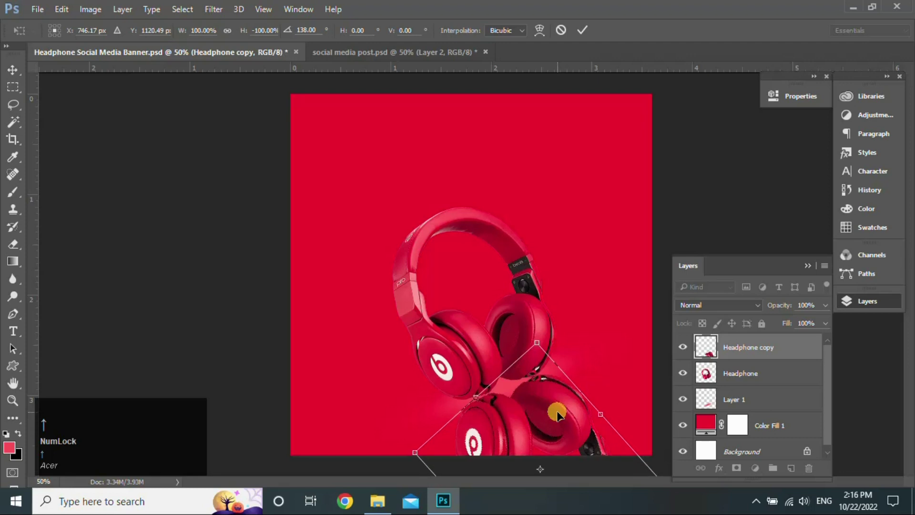
{"action": "key", "text": "Return"}
{"action": "key", "text": "Left"}
{"action": "key", "text": "Down"}
{"action": "key", "text": "Left"}
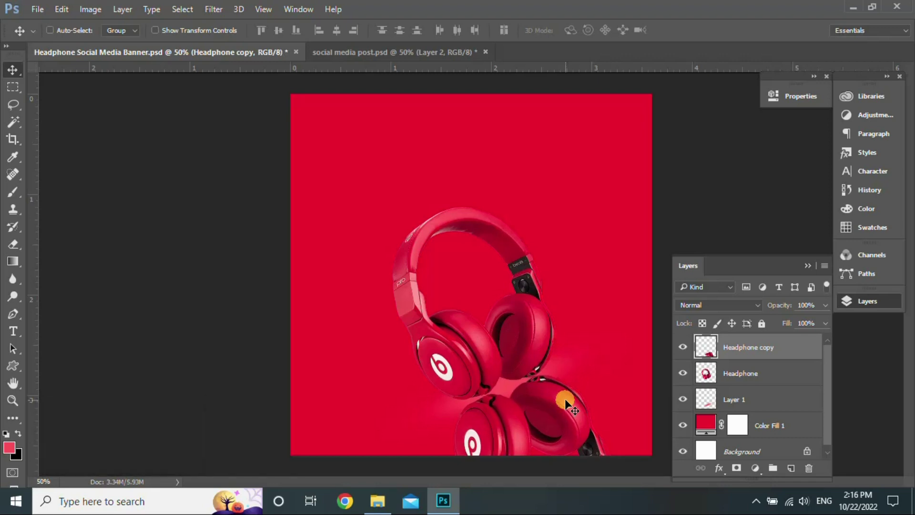
Step: Move the copy below the original, mask it with a gradient fade and set opacity to 14%
{"action": "left_click_drag", "start_coordinate": [787, 350], "coordinate": [822, 314]}
{"action": "left_click", "coordinate": [832, 307]}
{"action": "left_click_drag", "start_coordinate": [833, 307], "coordinate": [781, 352]}
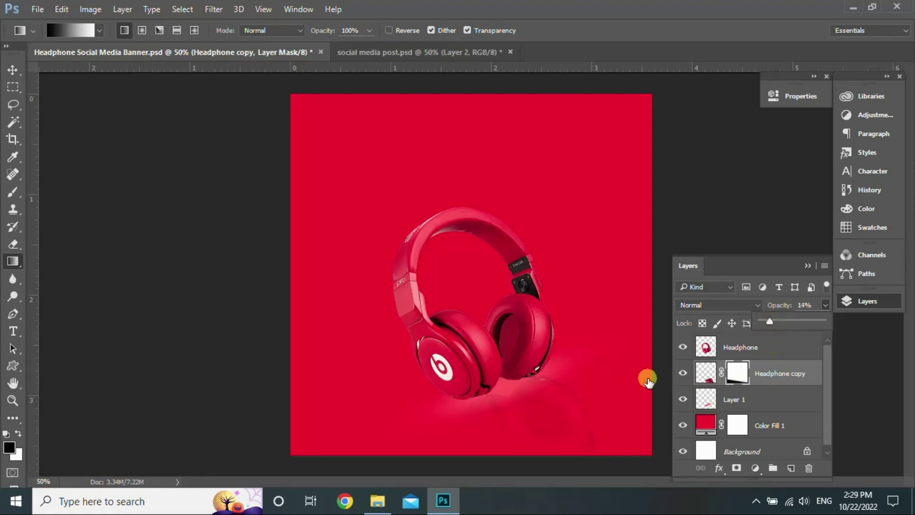
{"action": "key", "text": "b"}
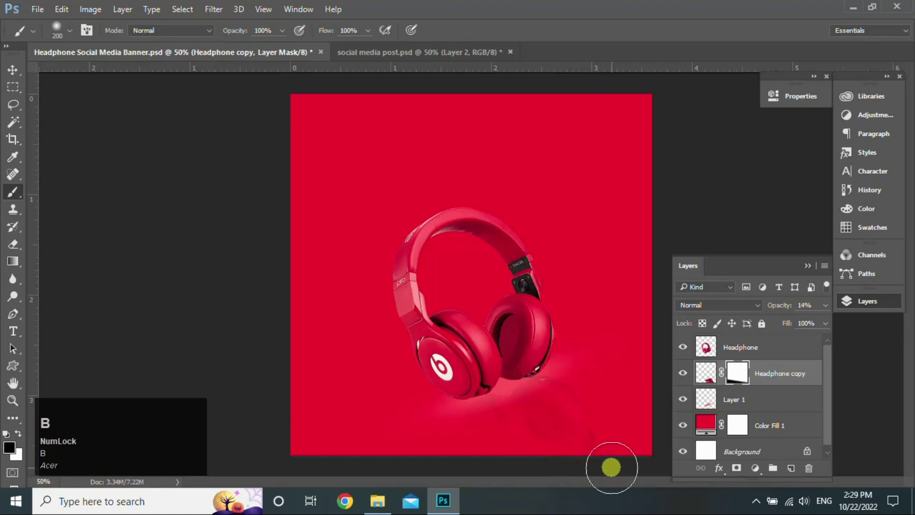
{"action": "type", "text": "[["}
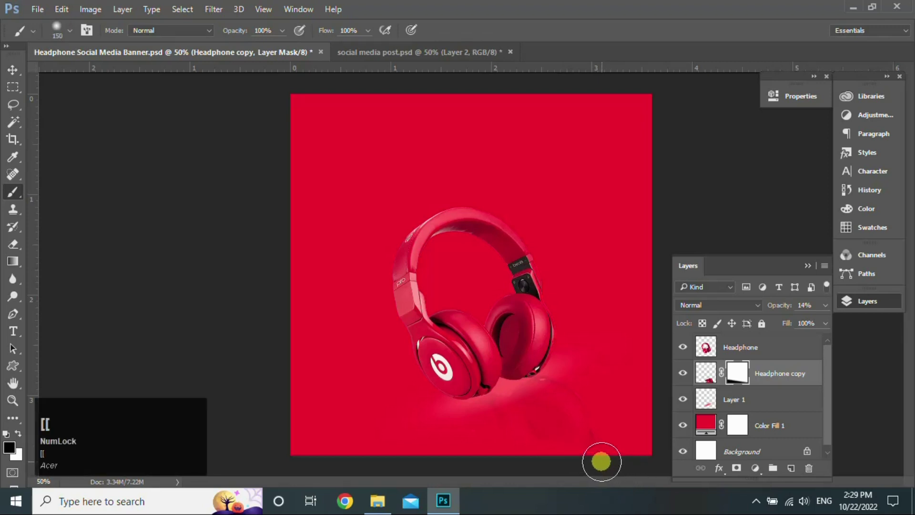
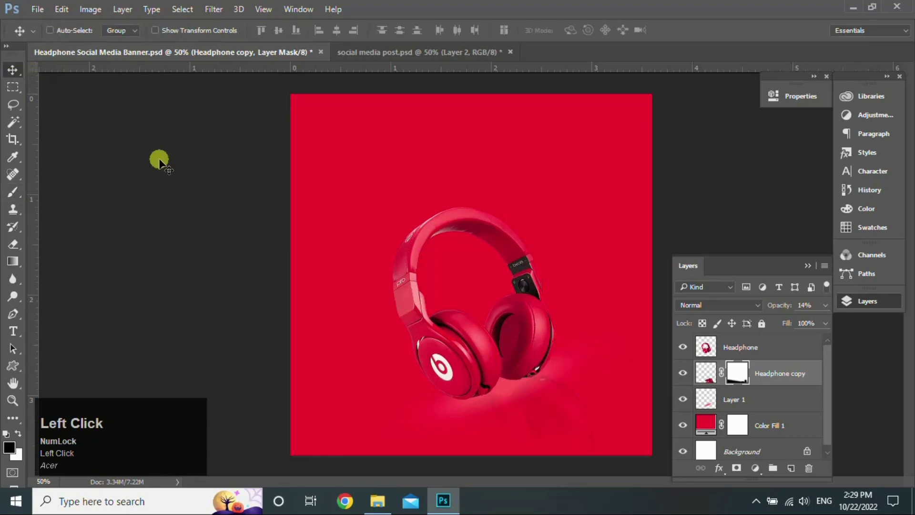
Step: Create Layer 2 below Headphone and paint a large soft pink glow behind the headphones
{"action": "left_click_drag", "start_coordinate": [830, 312], "coordinate": [534, 373]}
{"action": "key", "text": "b"}
{"action": "type", "text": "]]]]]]]]]]][[["}
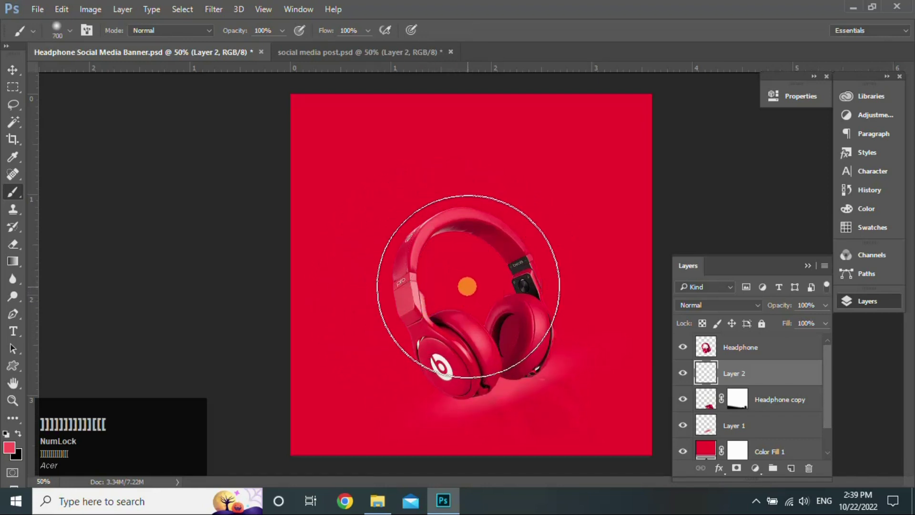
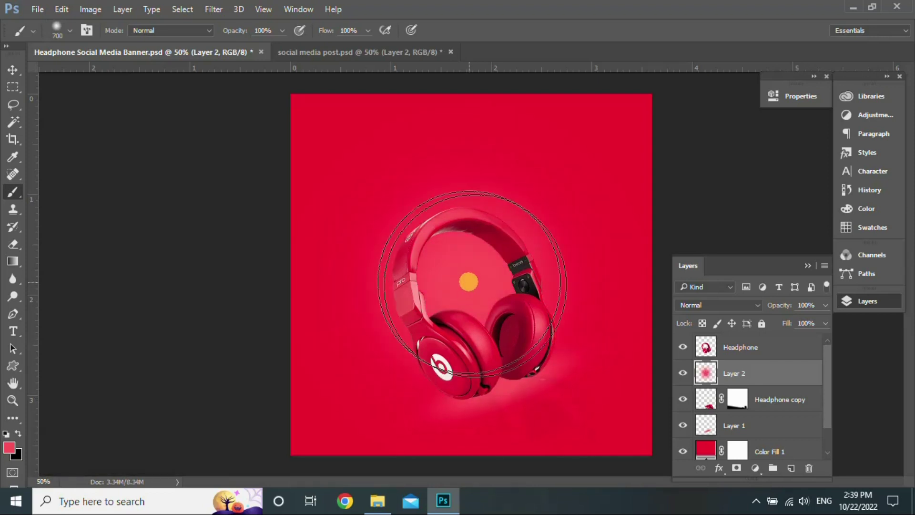
{"action": "left_click", "coordinate": [23, 73]}
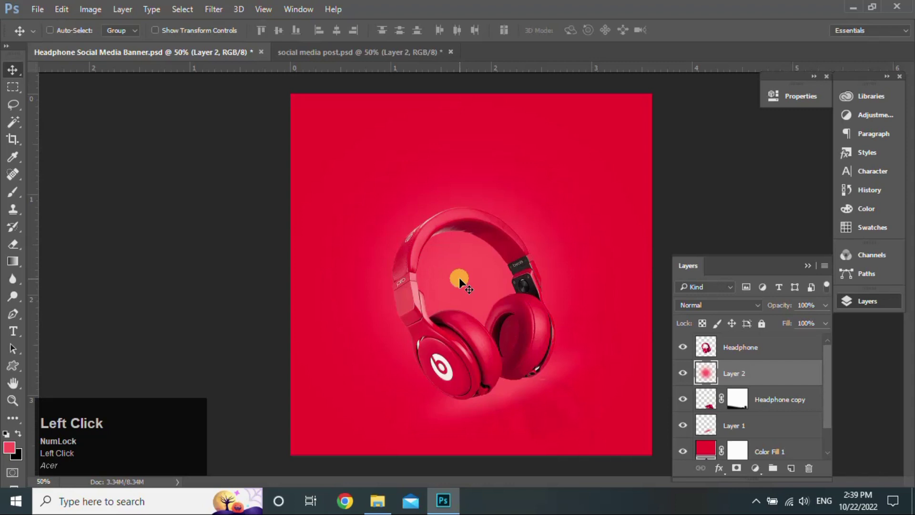
Step: Lower the glow layer's opacity to about 66–74%, check it hidden, and begin transforming it
{"action": "key", "text": "ctrl+t"}
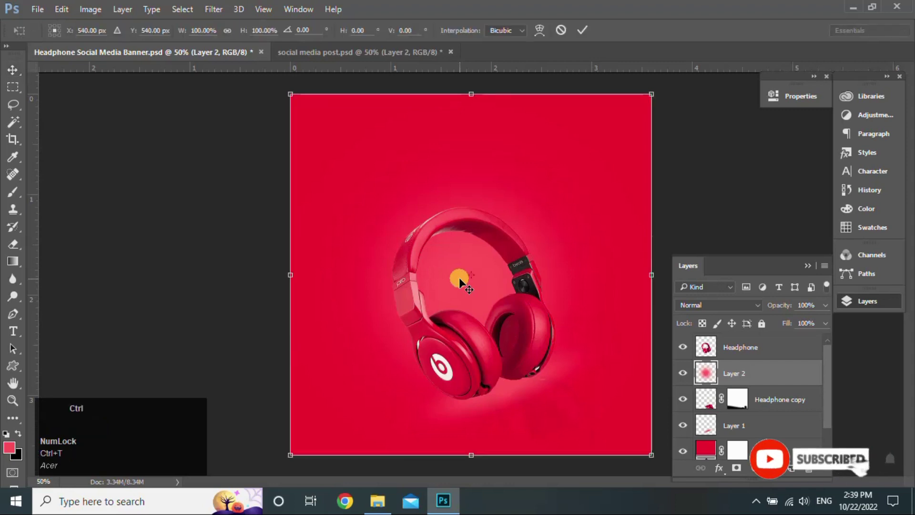
{"action": "key", "text": "ctrl+-"}
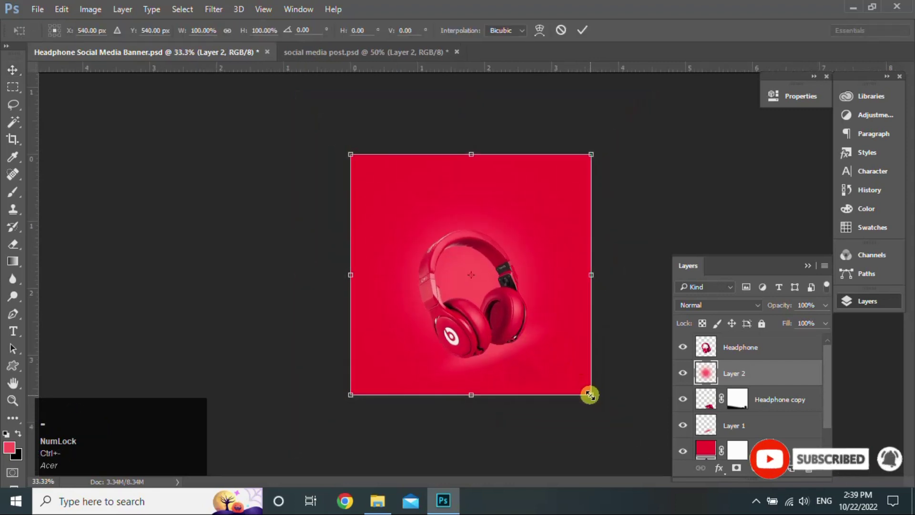
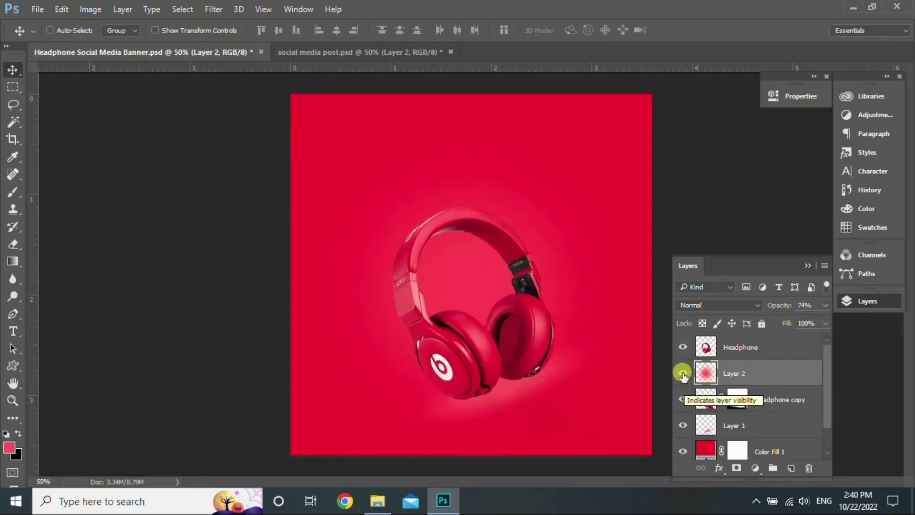
{"action": "left_click", "coordinate": [685, 376]}
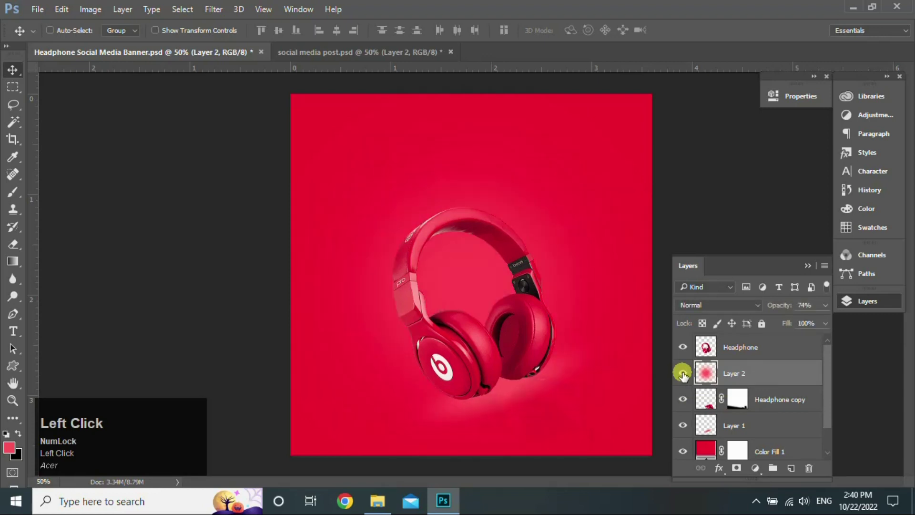
{"action": "key", "text": "ctrl+Num_Lock"}
{"action": "key", "text": "ctrl+t"}
{"action": "key", "text": "ctrl+-"}
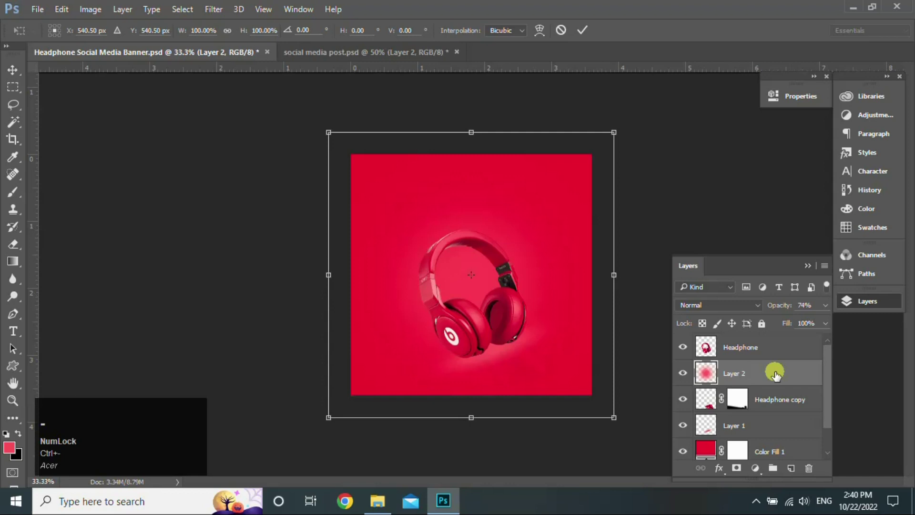
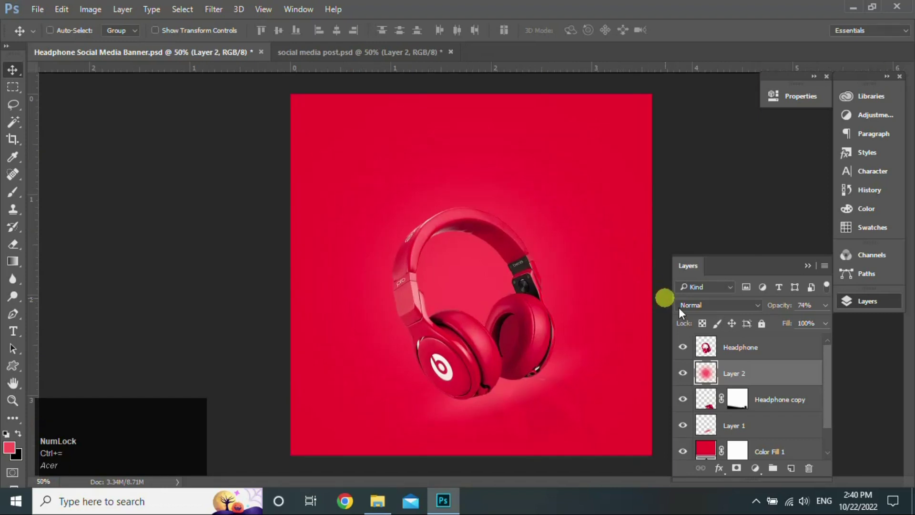
Step: Add a white text layer reading 'new arrival' at the top of the banner
{"action": "left_click_drag", "start_coordinate": [831, 311], "coordinate": [780, 349]}
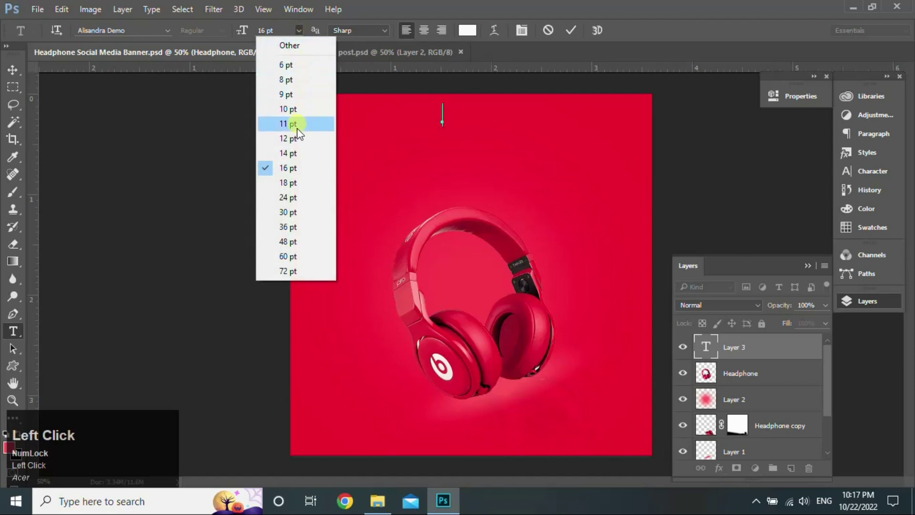
{"action": "type", "text": "new"}
{"action": "key", "text": "space"}
{"action": "type", "text": "arrival"}
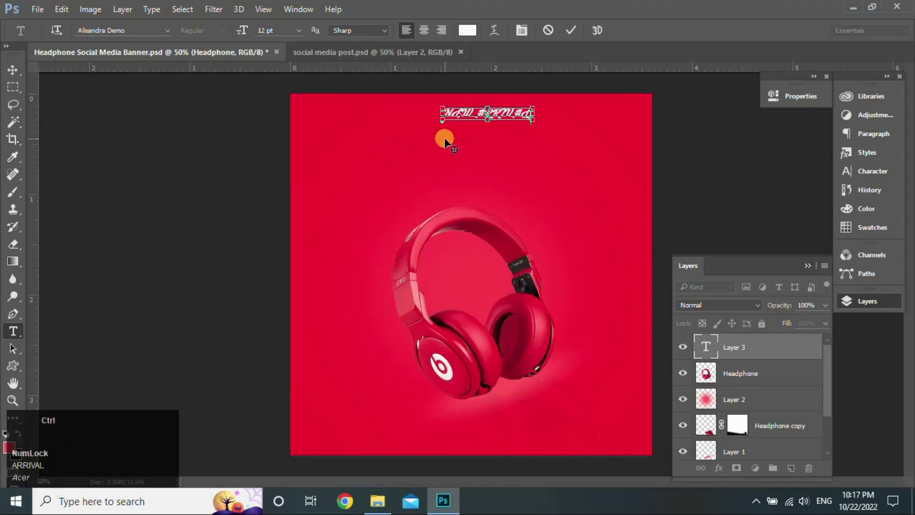
Step: Enlarge and restyle the whole title in a script font via the Character settings
{"action": "key", "text": "ctrl+a"}
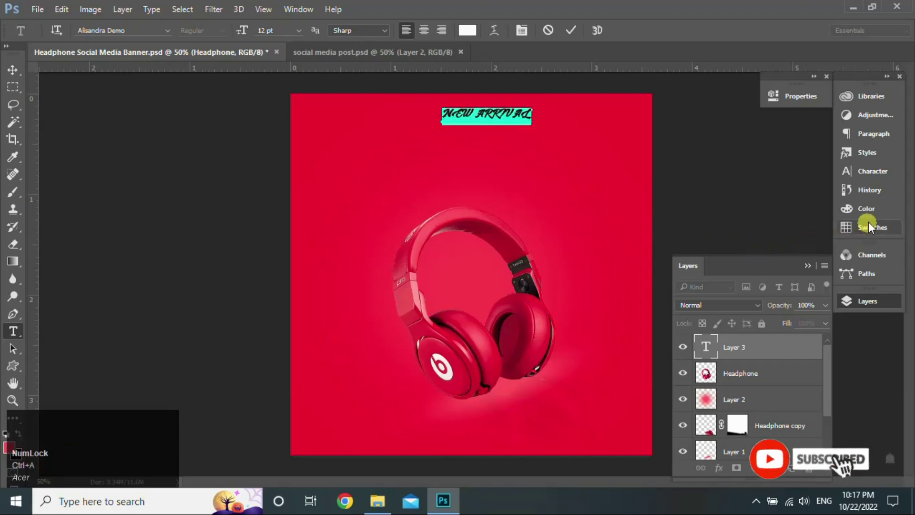
{"action": "left_click", "coordinate": [875, 176]}
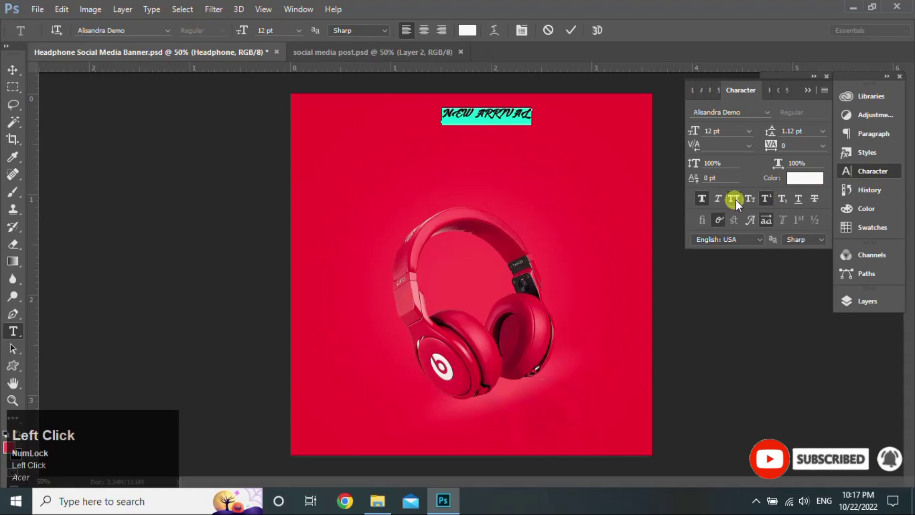
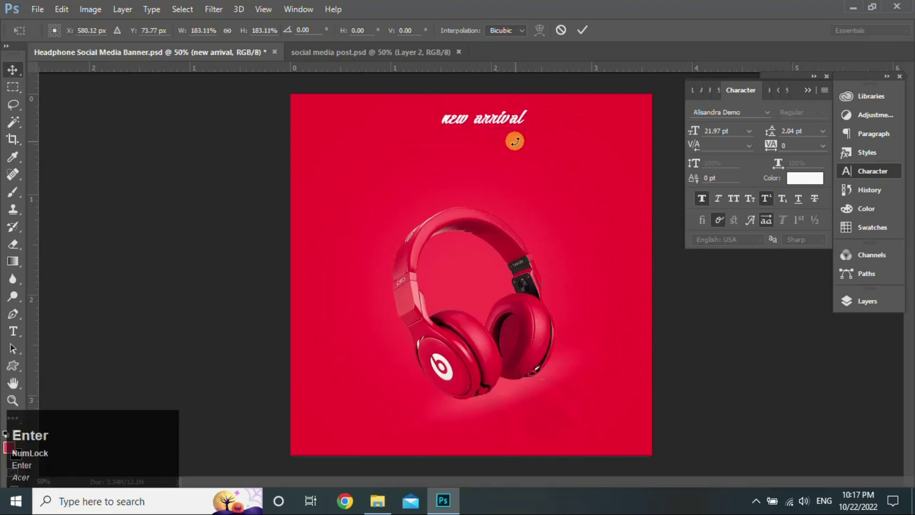
{"action": "left_click", "coordinate": [23, 338]}
{"action": "type", "text": "n"}
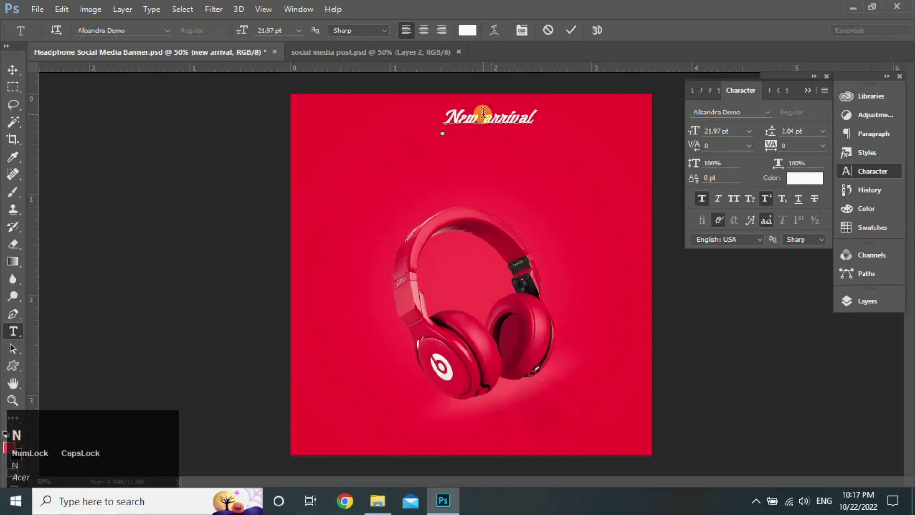
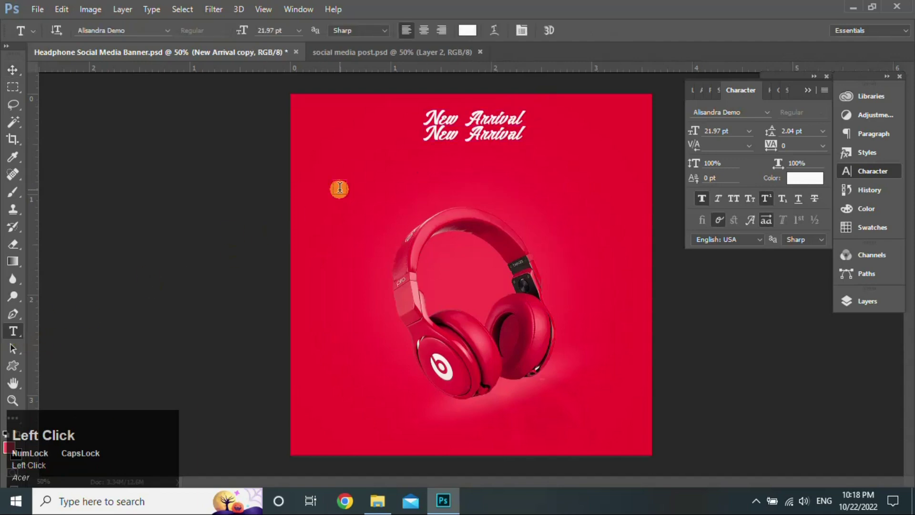
Step: Retype the duplicated title as HEADPHONE in Roboto Medium
{"action": "key", "text": "ctrl+a"}
{"action": "left_click", "coordinate": [173, 39]}
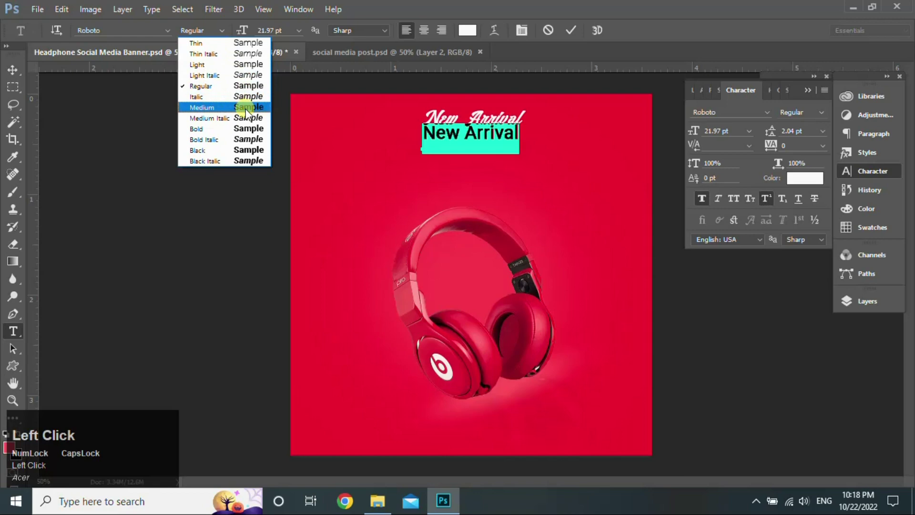
{"action": "type", "text": "hedhone"}
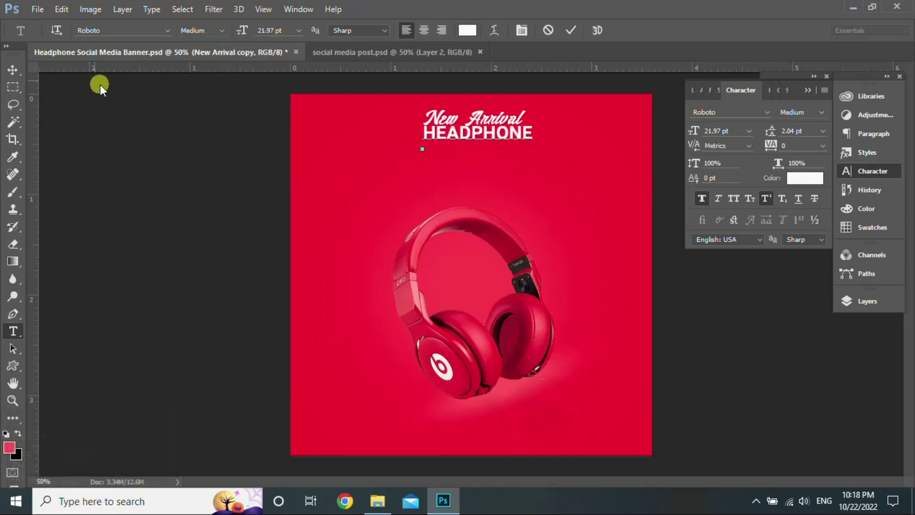
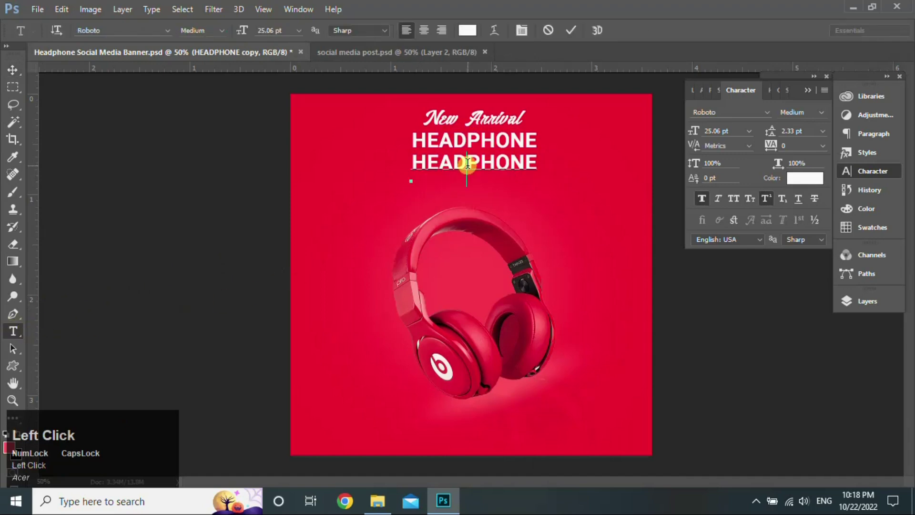
Step: Replace the copied heading with SPECIAL LIMITED EDITION in Thin weight
{"action": "key", "text": "ctrl+a"}
{"action": "left_click", "coordinate": [226, 37]}
{"action": "type", "text": "special"}
{"action": "key", "text": "space"}
{"action": "type", "text": "limited"}
{"action": "key", "text": "space"}
{"action": "type", "text": "edition"}
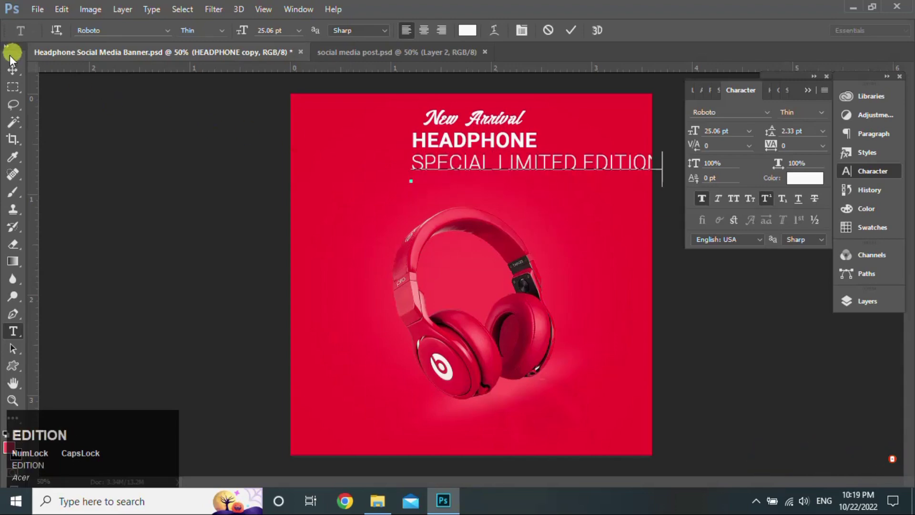
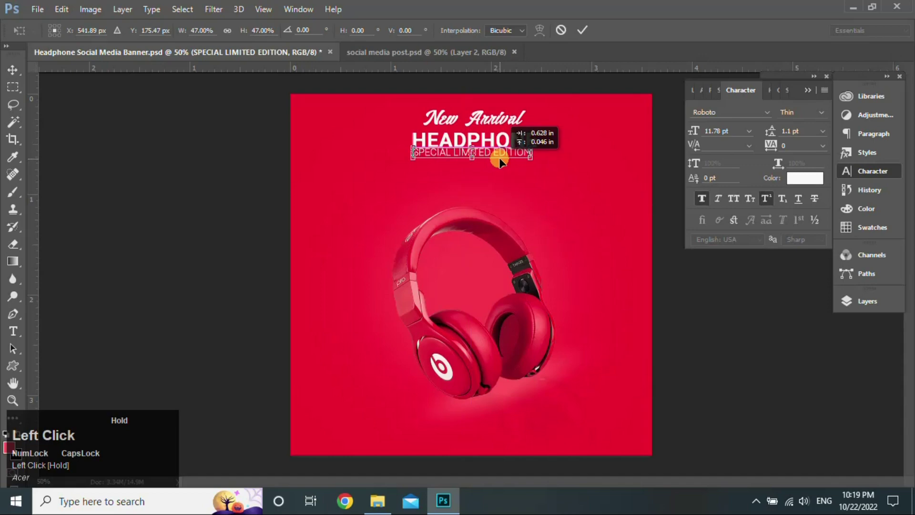
Step: Scale the caption line smaller, finish editing and bring up the Layers panel
{"action": "key", "text": "Return"}
{"action": "key", "text": "Down"}
{"action": "key", "text": "Right"}
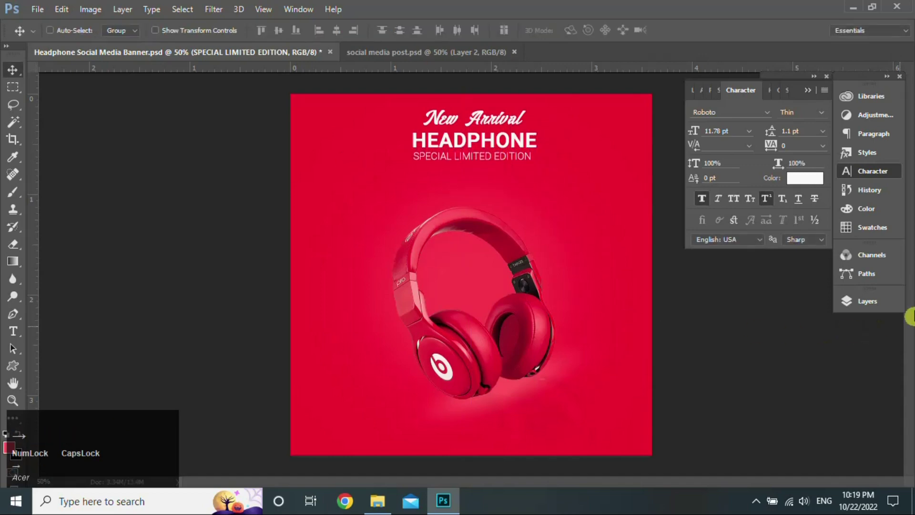
{"action": "double_click", "coordinate": [896, 311]}
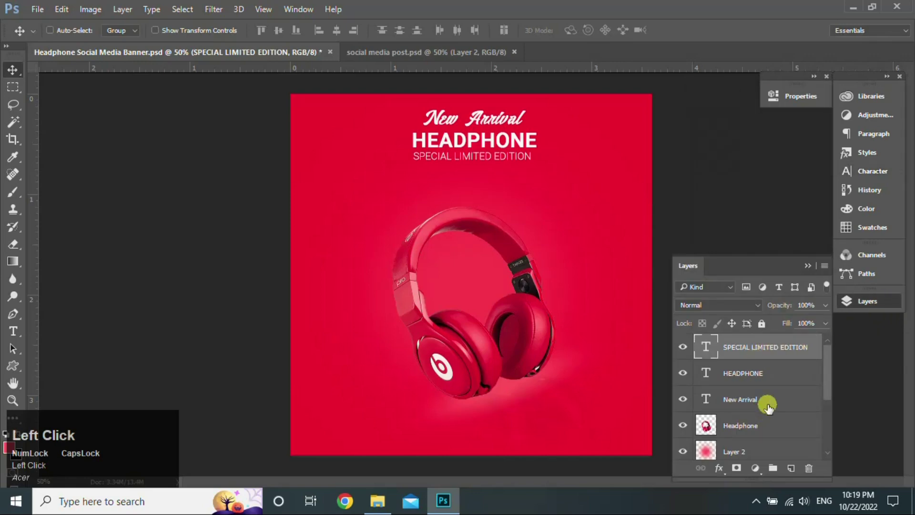
Step: Enlarge and centre the three title layers together, then select New Arrival for resizing
{"action": "key", "text": "Down"}
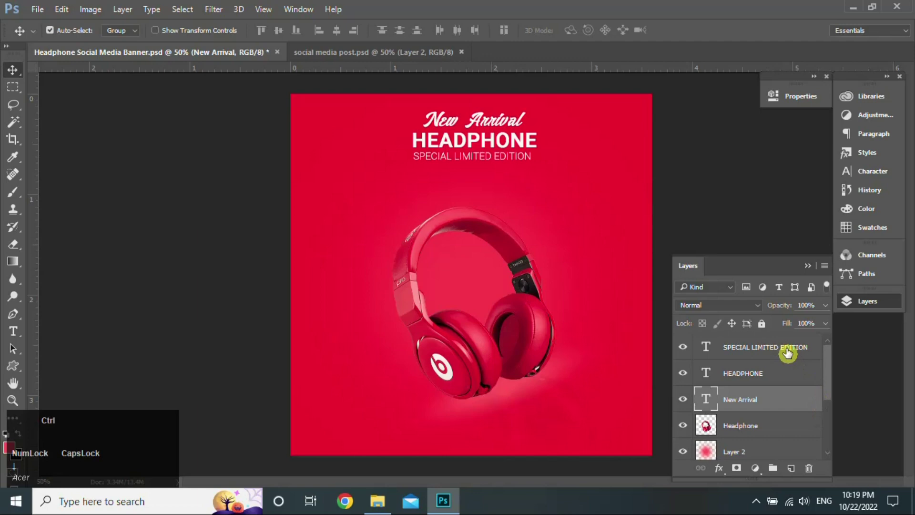
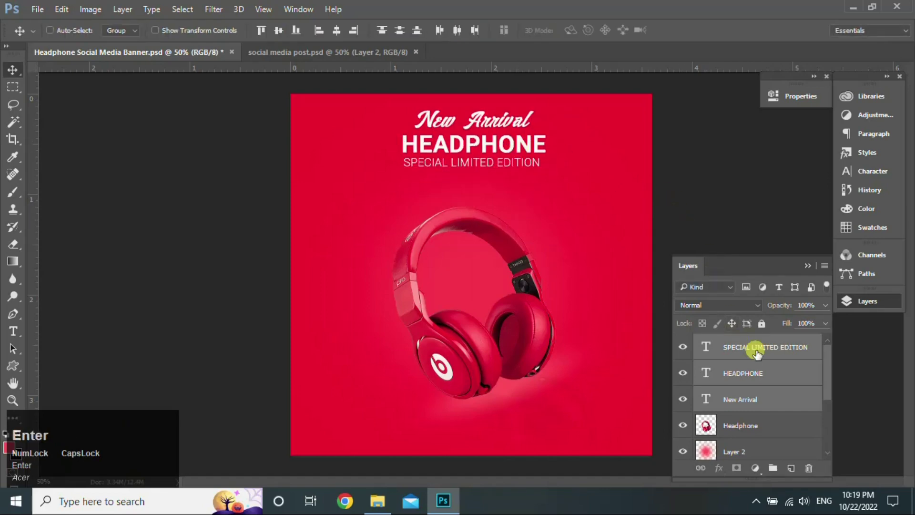
{"action": "left_click", "coordinate": [758, 353]}
{"action": "left_click", "coordinate": [779, 403]}
{"action": "key", "text": "ctrl+t"}
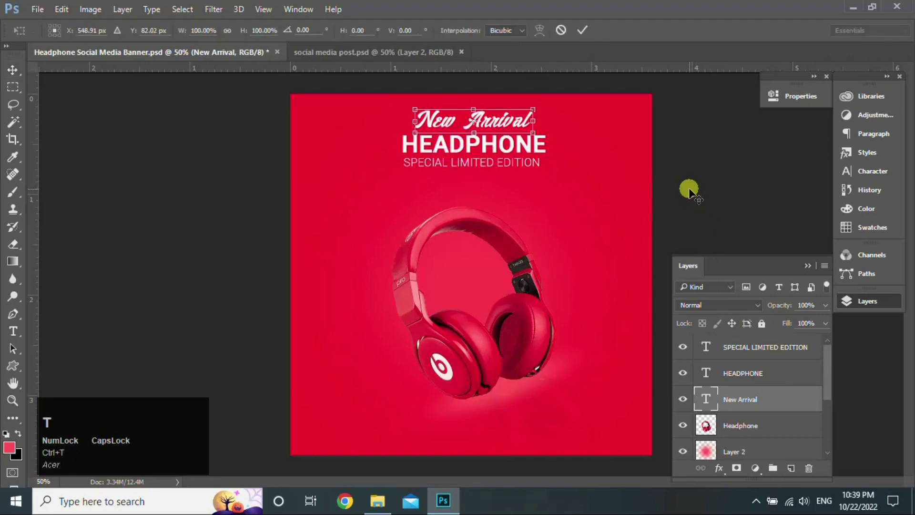
Step: Move the New Arrival title slightly lower and apply its position
{"action": "left_click", "coordinate": [501, 124]}
{"action": "left_click_drag", "start_coordinate": [501, 124], "coordinate": [591, 32]}
{"action": "key", "text": "Down"}
Step: Place the globe and phone icons as embedded layers over the banner
{"action": "left_click", "coordinate": [750, 344]}
{"action": "left_click_drag", "start_coordinate": [393, 499], "coordinate": [454, 34]}
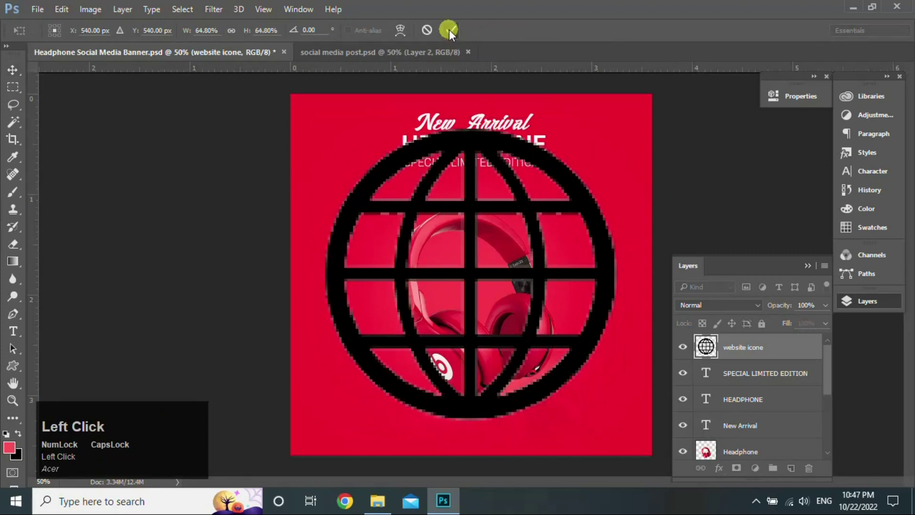
{"action": "left_click", "coordinate": [743, 382]}
Step: Shrink both icons together into a small icon right of the headphones
{"action": "key", "text": "t"}
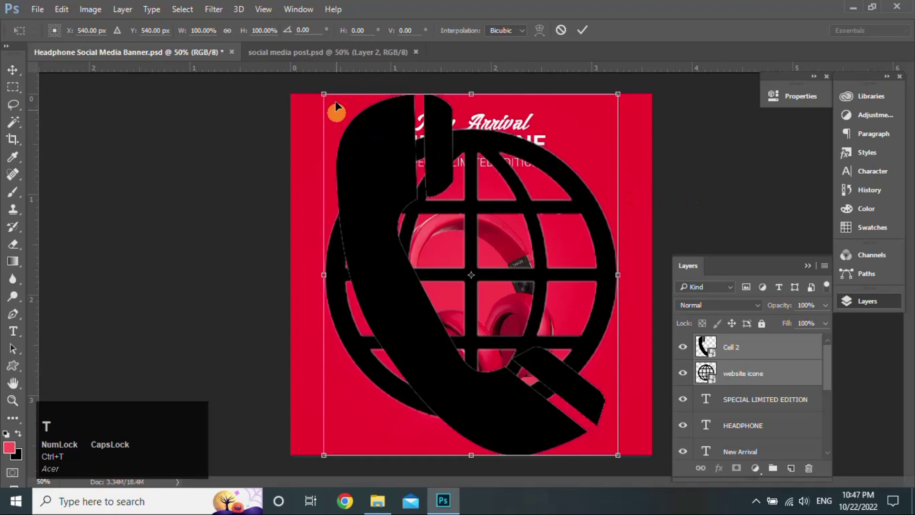
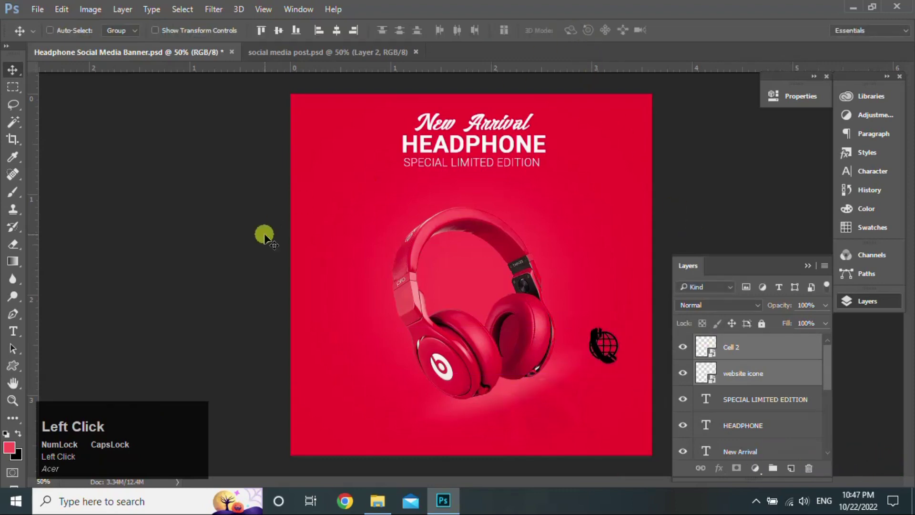
{"action": "right_click", "coordinate": [24, 370]}
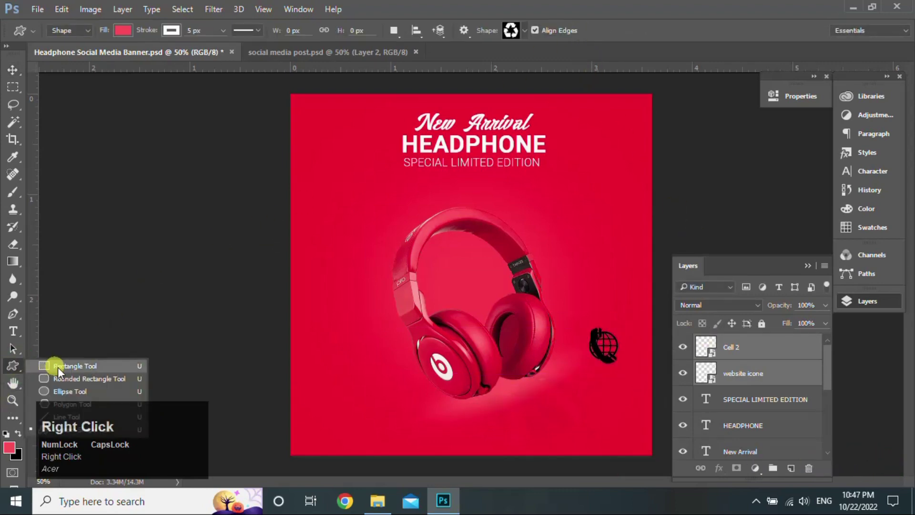
Step: Draw a 70 px square with the Rectangle Tool and start resizing the Cell 2 phone icon
{"action": "left_click", "coordinate": [71, 373]}
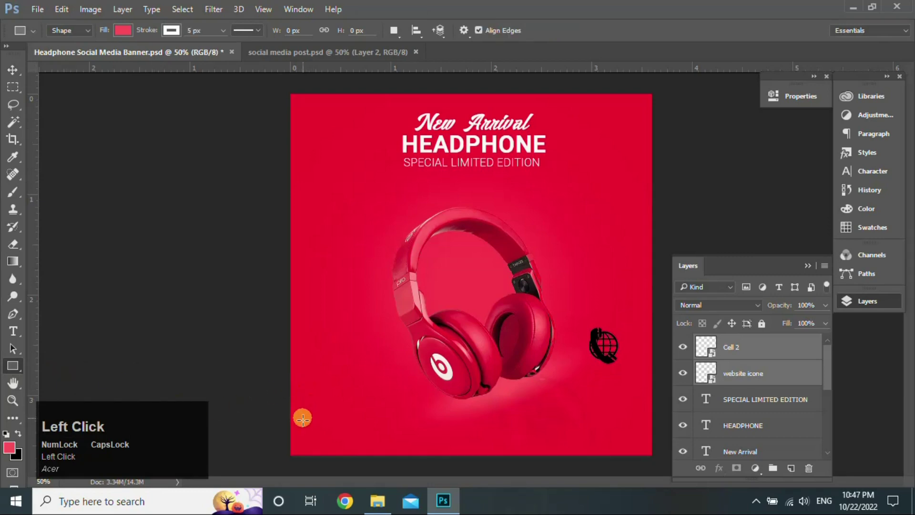
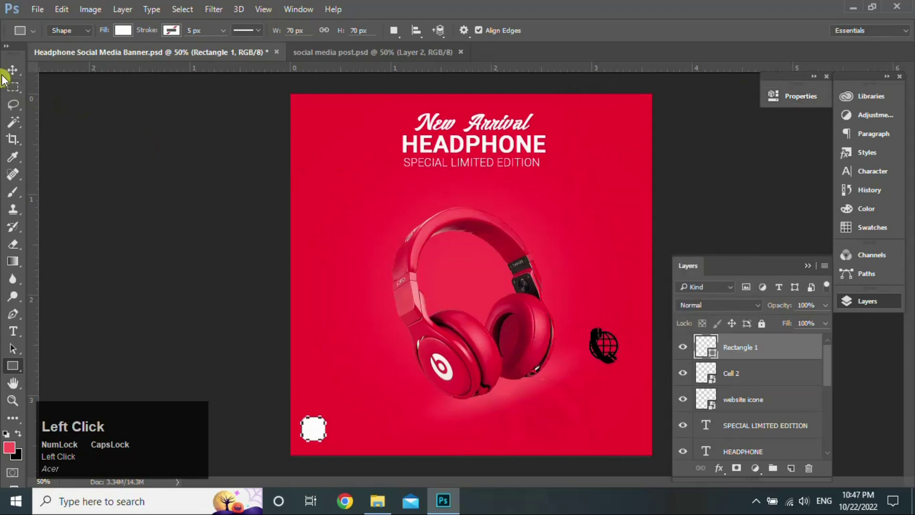
{"action": "left_click_drag", "start_coordinate": [757, 380], "coordinate": [600, 390]}
{"action": "key", "text": "ctrl+t"}
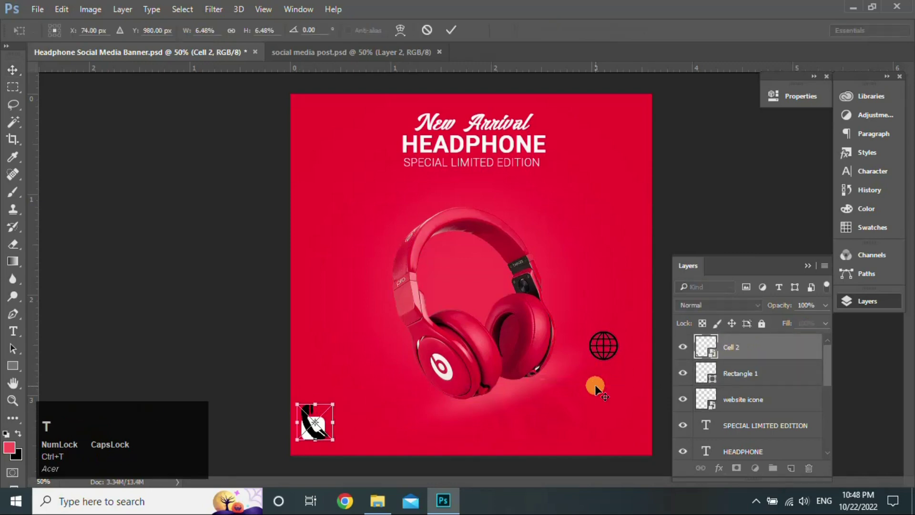
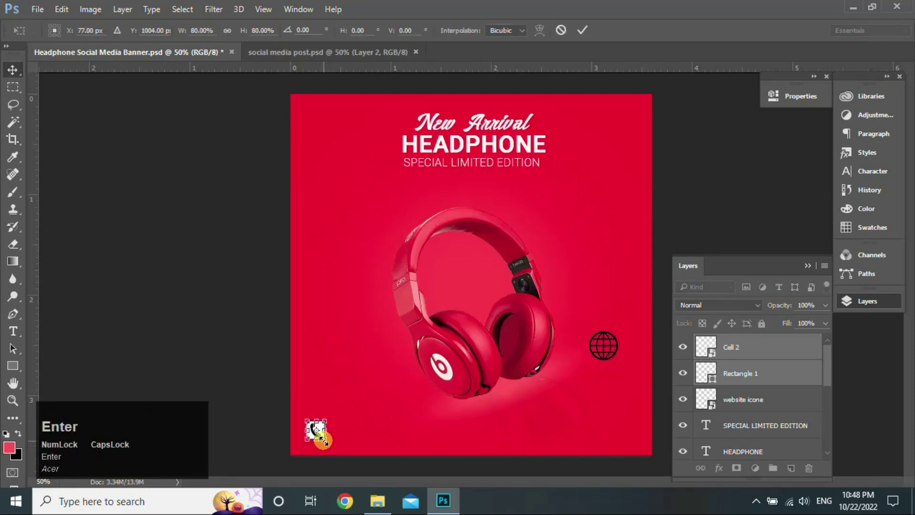
Step: Add a white CALL NOW FOR MORE text line and position it at the lower left
{"action": "left_click", "coordinate": [13, 331]}
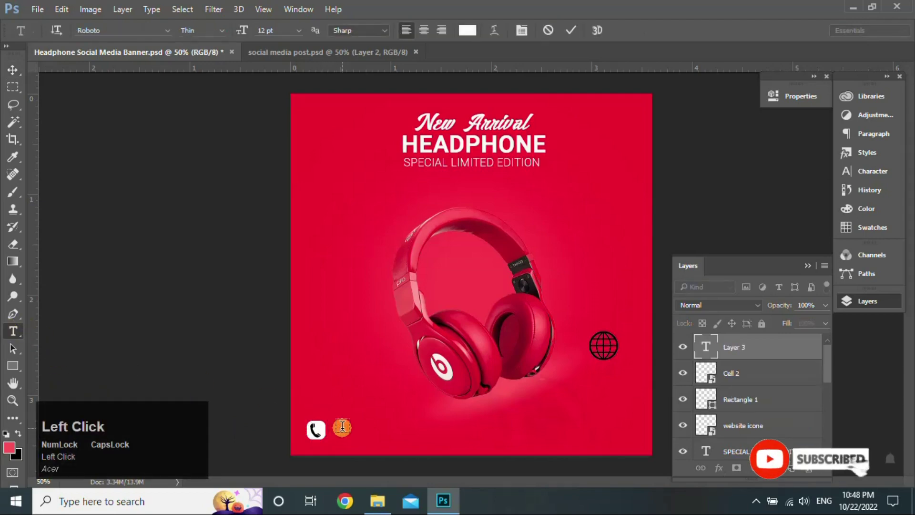
{"action": "type", "text": "call"}
{"action": "key", "text": "space"}
{"action": "type", "text": "now"}
{"action": "key", "text": "space"}
{"action": "type", "text": "for"}
{"action": "key", "text": "space"}
{"action": "type", "text": "more"}
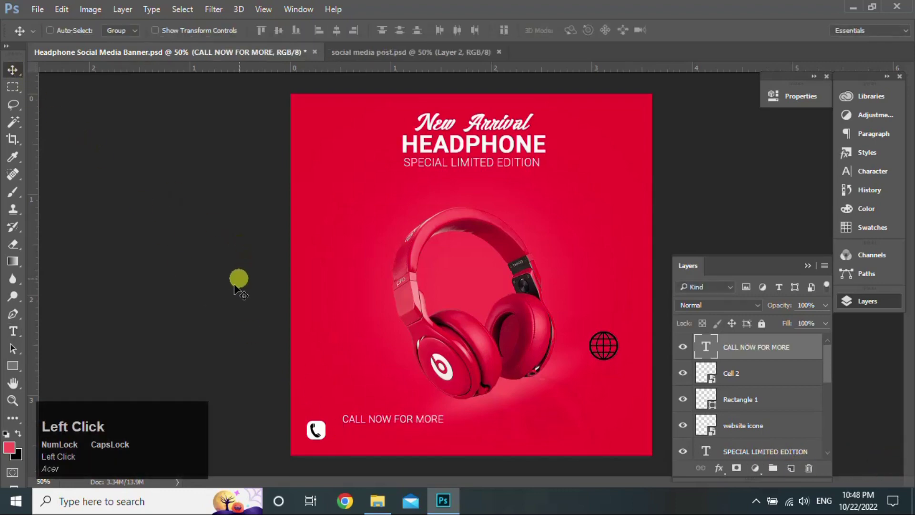
{"action": "left_click", "coordinate": [238, 288]}
{"action": "key", "text": "ctrl+t"}
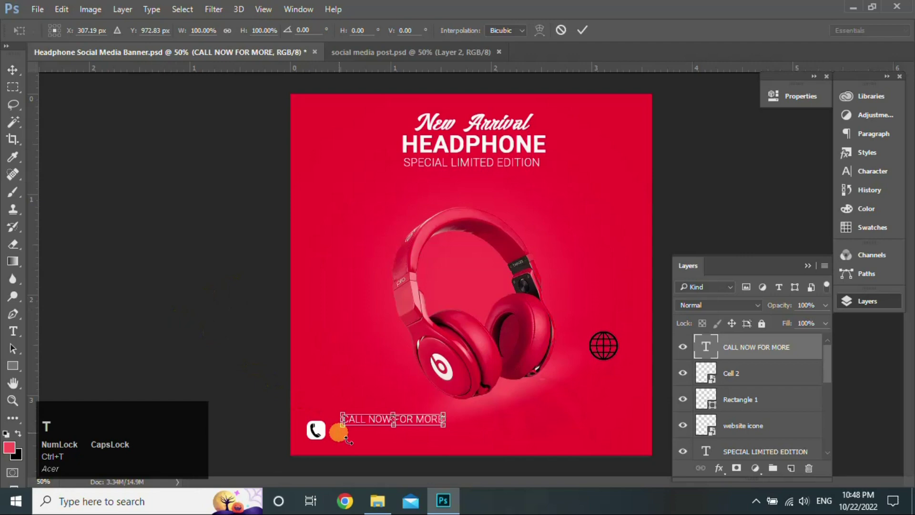
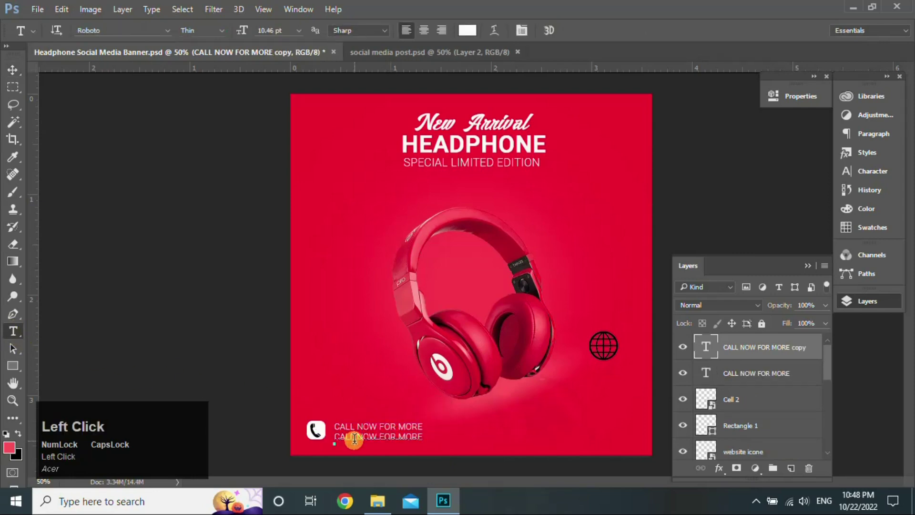
Step: Duplicate the line, retype it as the phone number and place it below
{"action": "key", "text": "ctrl+a"}
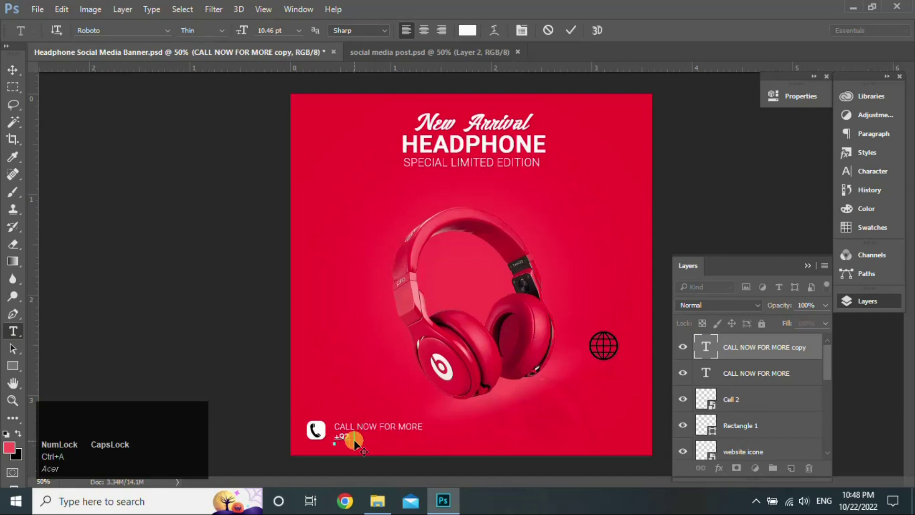
{"action": "key", "text": "space"}
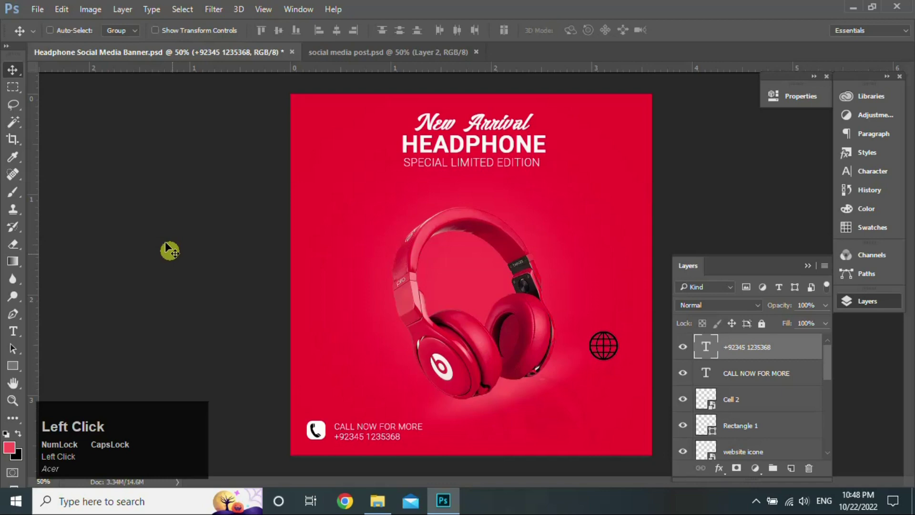
{"action": "left_click", "coordinate": [186, 289]}
{"action": "key", "text": "ctrl+t"}
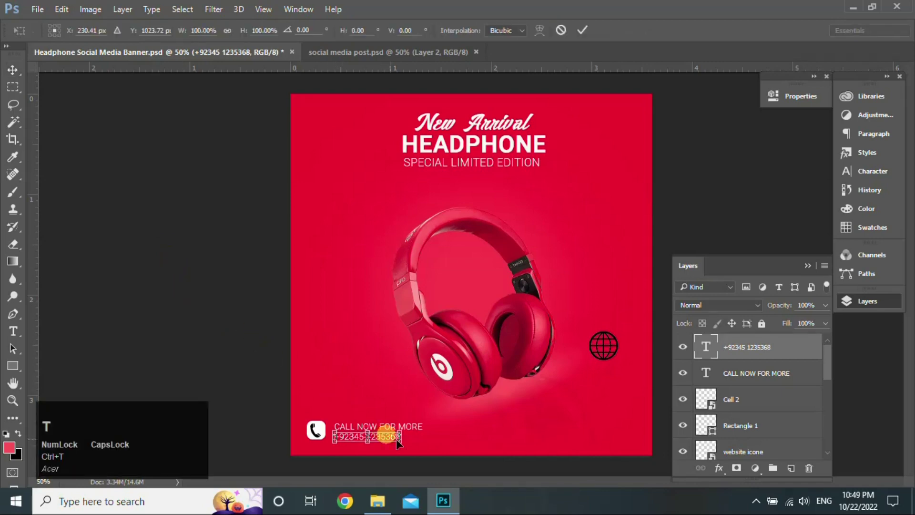
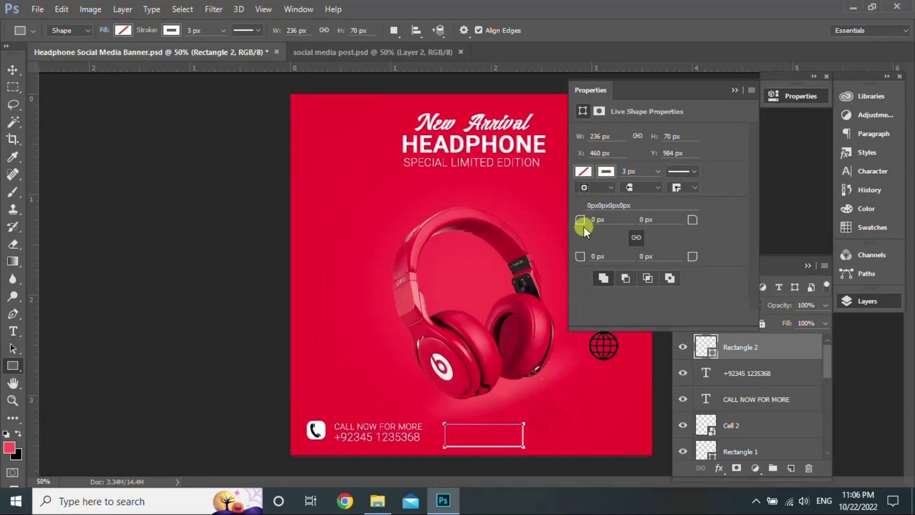
Step: Round the outlined rectangle's corners and resize it into a button
{"action": "left_click_drag", "start_coordinate": [589, 226], "coordinate": [492, 436]}
{"action": "key", "text": "ctrl+t"}
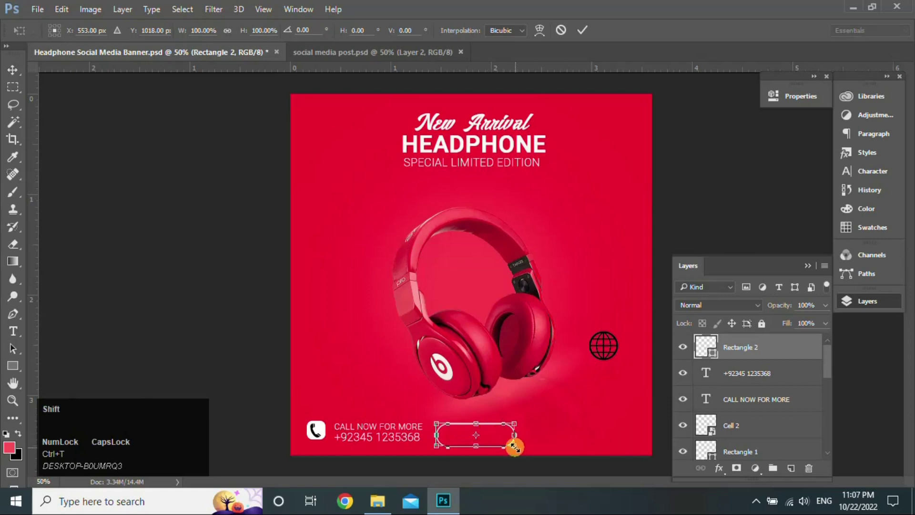
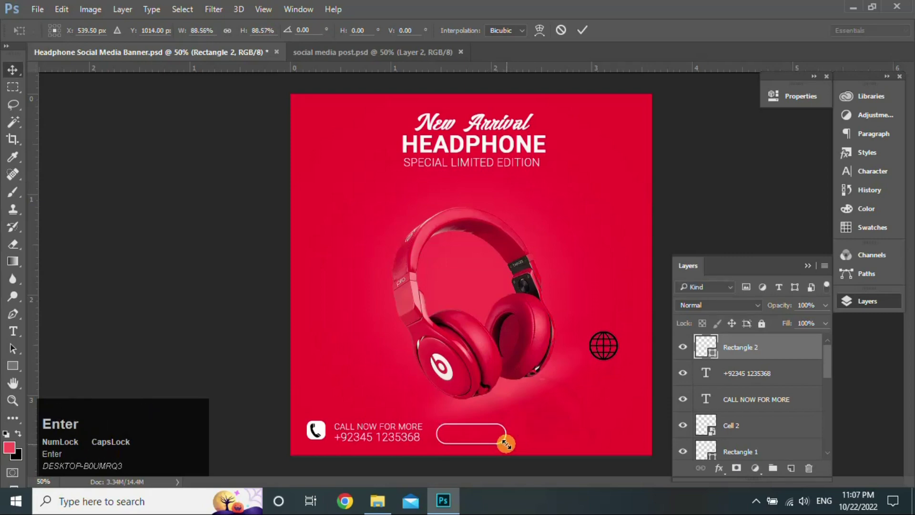
Step: Add ORDER NOW text, move it onto the rounded button and scale it to fit
{"action": "left_click", "coordinate": [17, 332]}
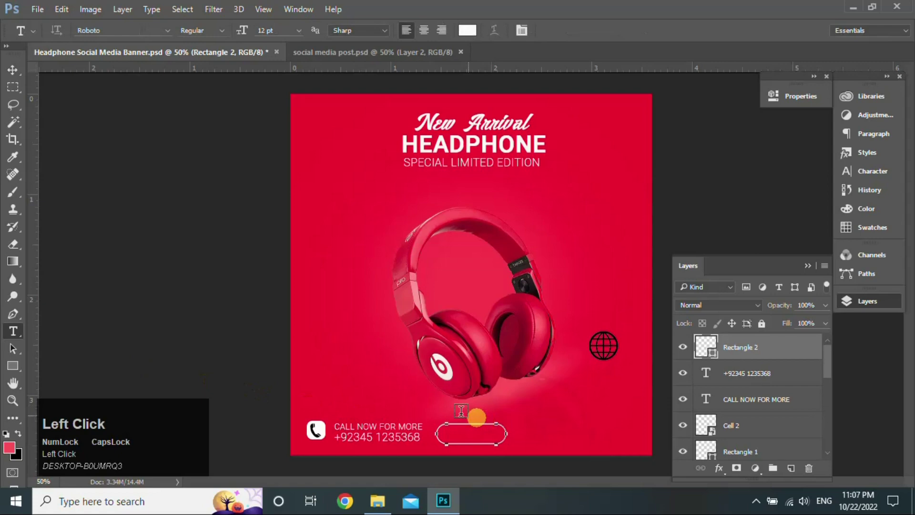
{"action": "type", "text": "order"}
{"action": "key", "text": "space"}
{"action": "type", "text": "now"}
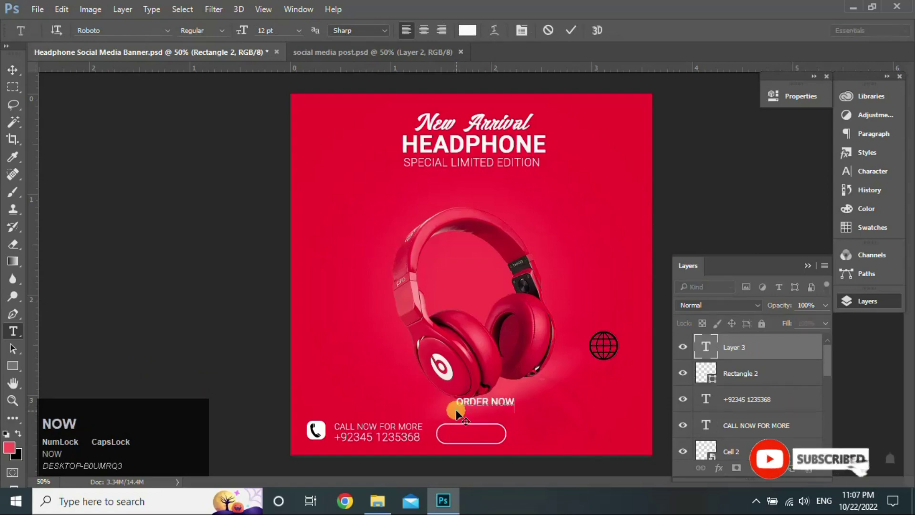
{"action": "left_click_drag", "start_coordinate": [22, 67], "coordinate": [490, 435]}
{"action": "key", "text": "ctrl+t"}
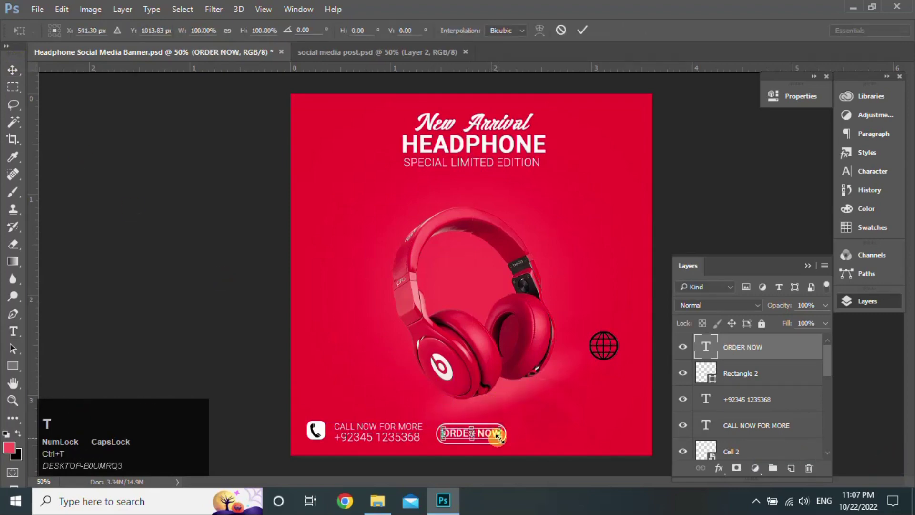
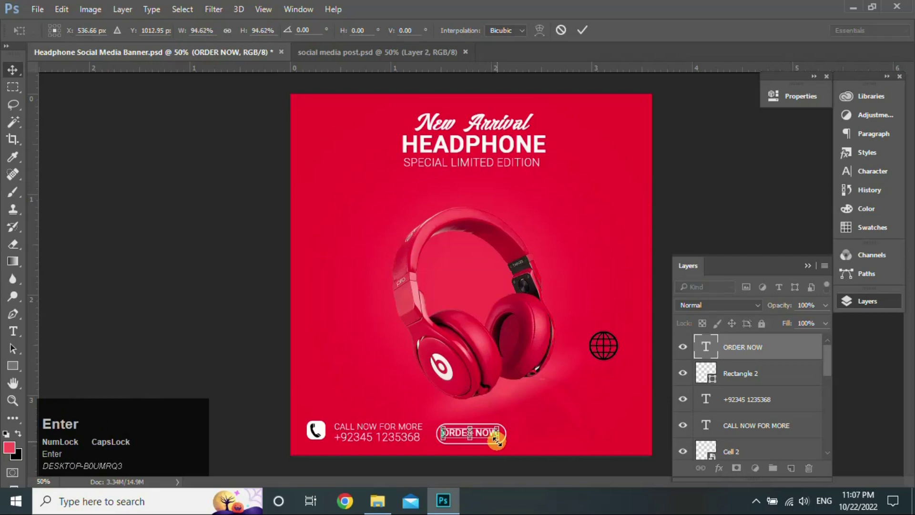
{"action": "left_click", "coordinate": [770, 372]}
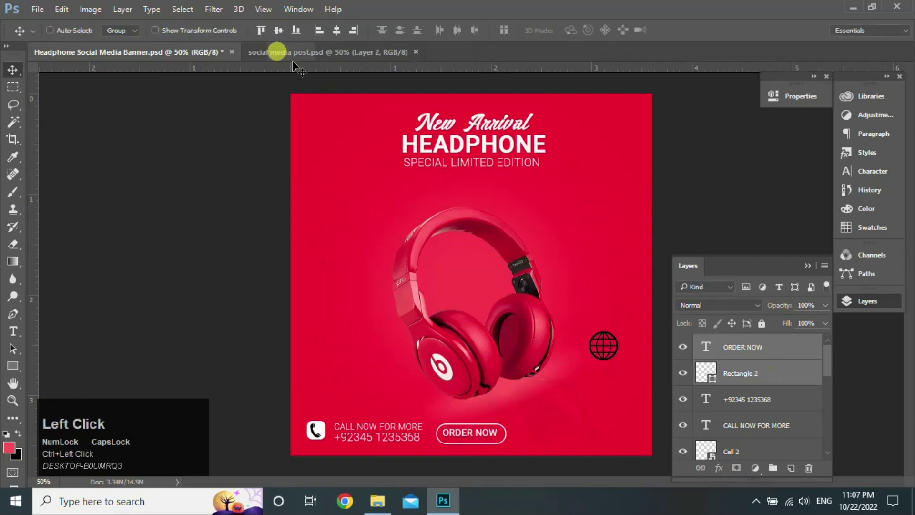
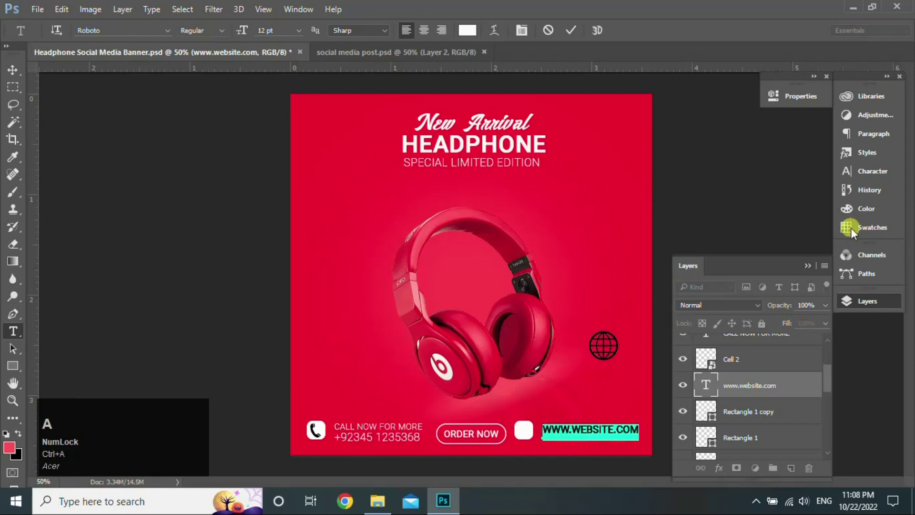
{"action": "left_click", "coordinate": [870, 177]}
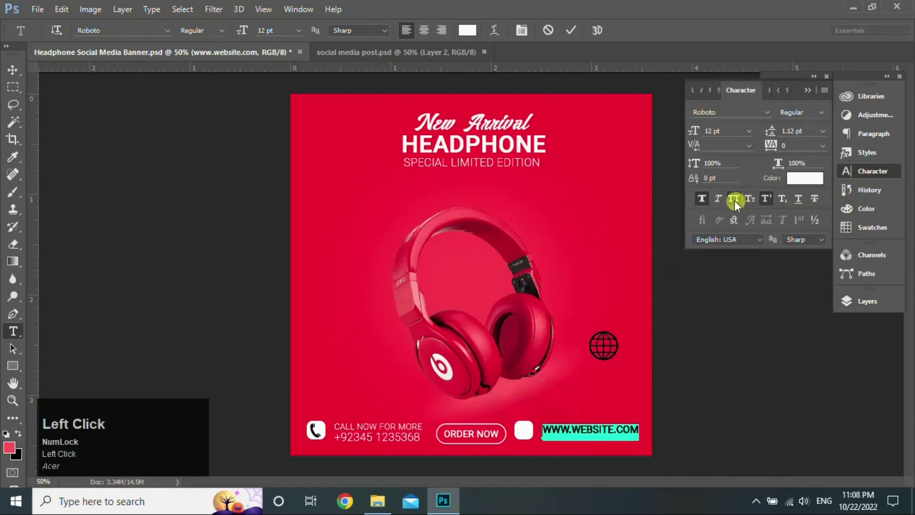
Step: Shrink the white globe icon into place right of the ORDER NOW button
{"action": "key", "text": "ctrl+a"}
{"action": "left_click_drag", "start_coordinate": [225, 37], "coordinate": [630, 372]}
{"action": "key", "text": "ctrl+t"}
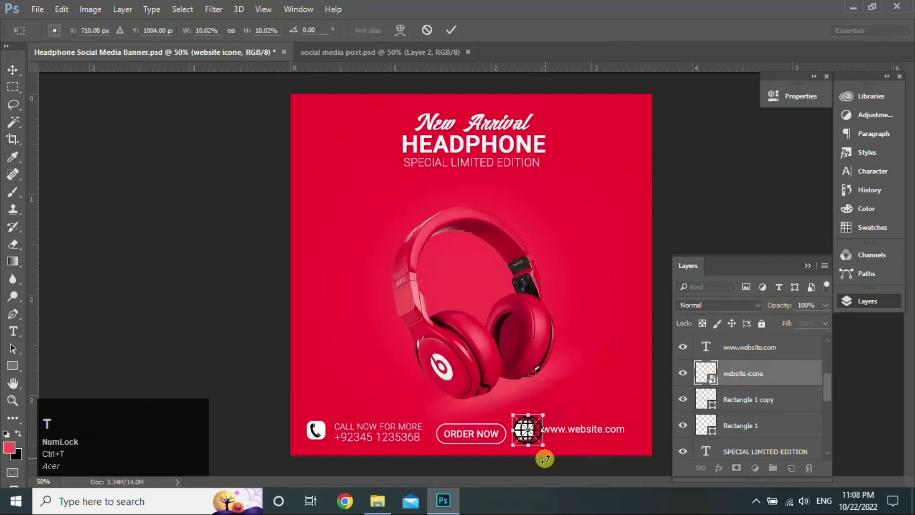
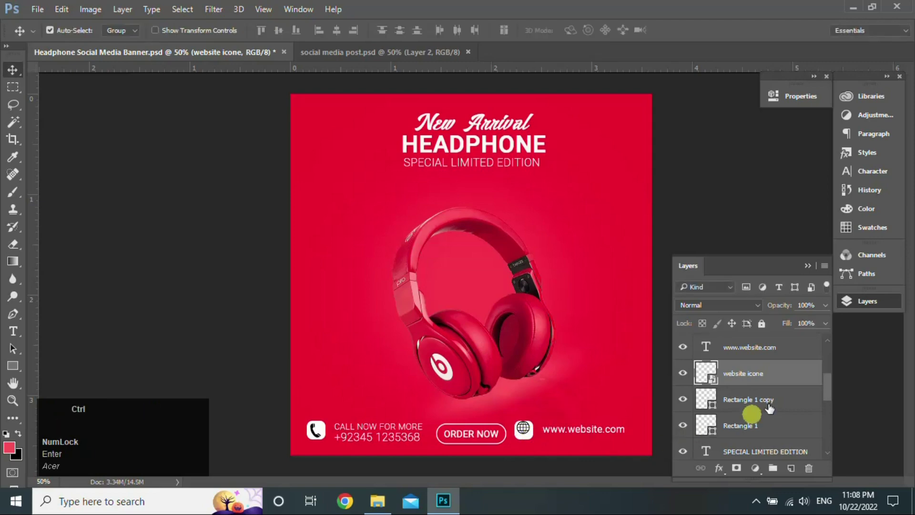
{"action": "left_click", "coordinate": [772, 407]}
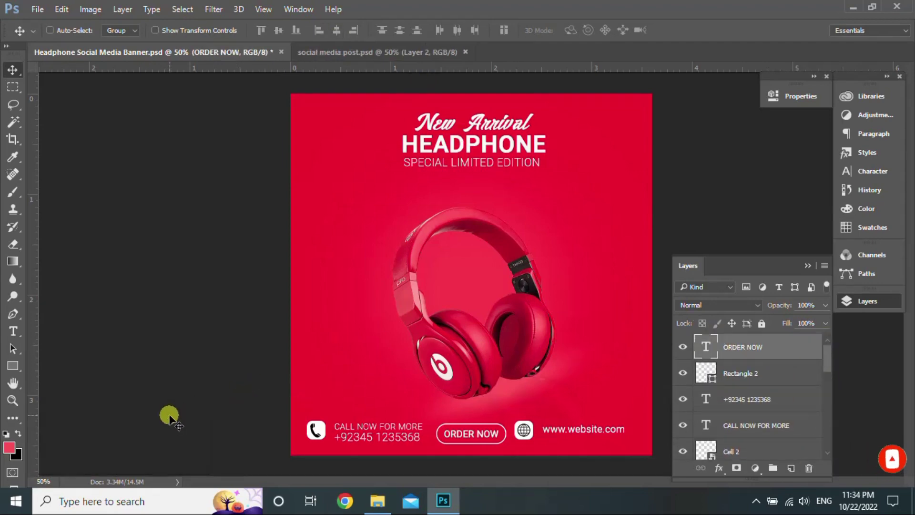
Step: Draw a white outlined cloud badge from the Custom Shape presets right of the headphones
{"action": "left_click_drag", "start_coordinate": [173, 419], "coordinate": [199, 431]}
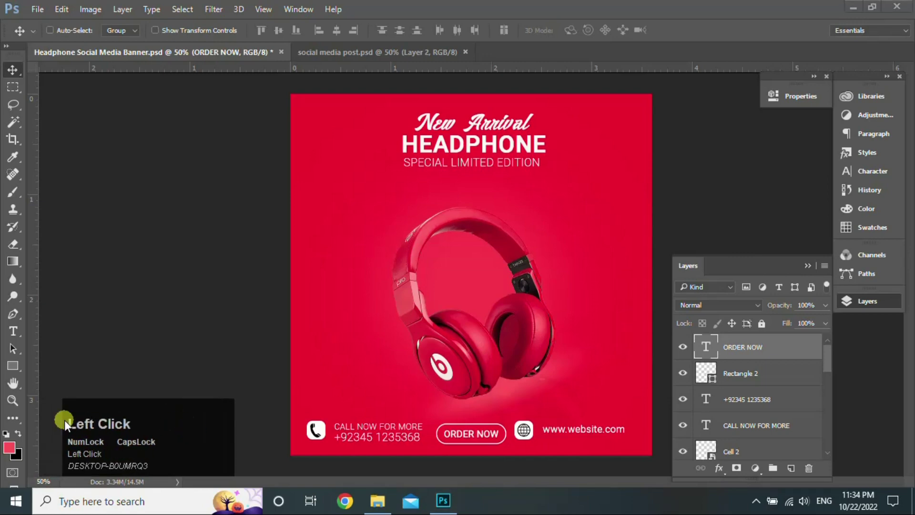
{"action": "right_click", "coordinate": [25, 376]}
{"action": "left_click", "coordinate": [56, 432]}
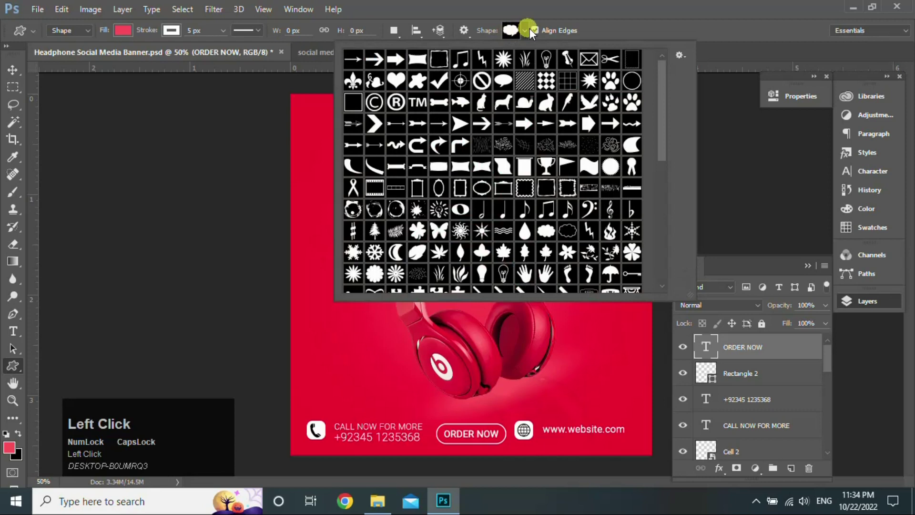
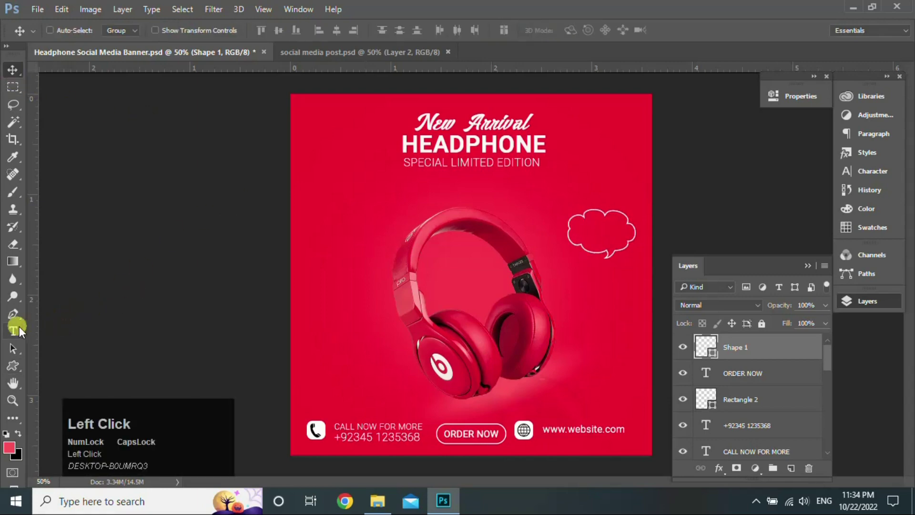
Step: Add Medium-weight 30% and OFF text lines inside the cloud badge
{"action": "left_click", "coordinate": [19, 331]}
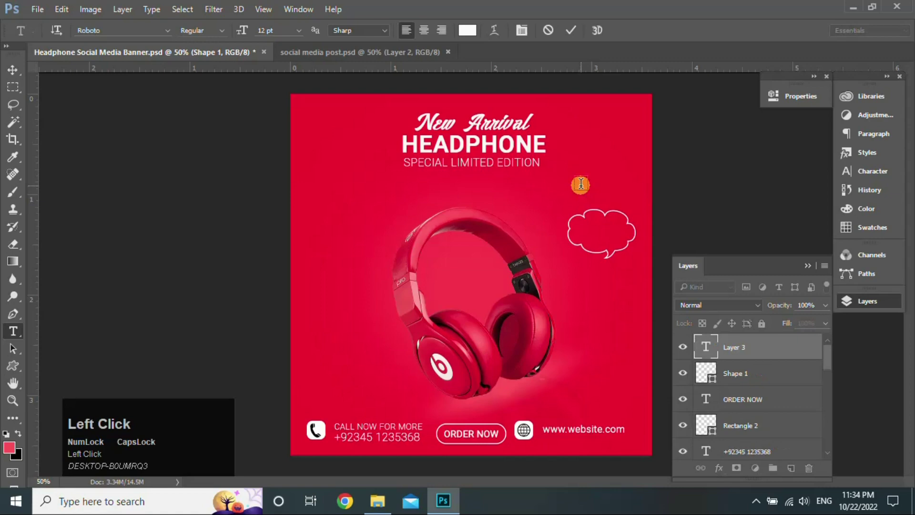
{"action": "left_click", "coordinate": [224, 37]}
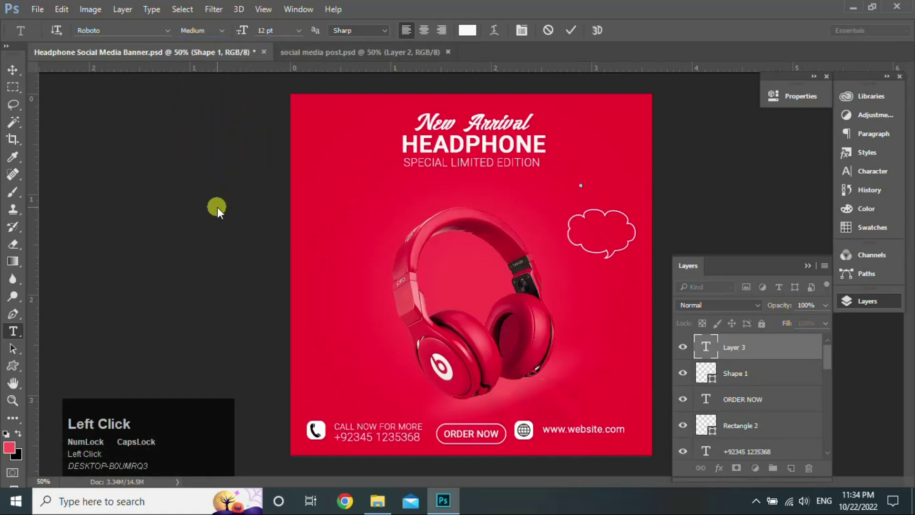
{"action": "left_click", "coordinate": [219, 212]}
{"action": "key", "text": "shift+5"}
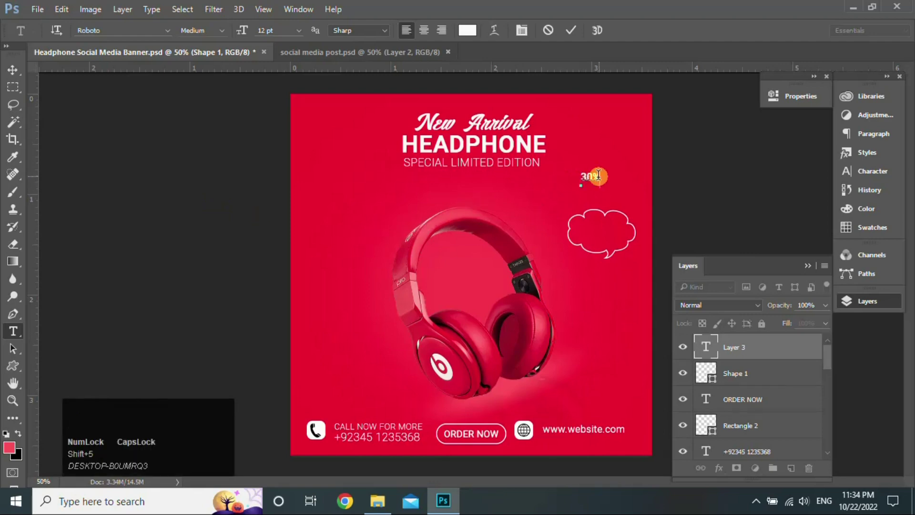
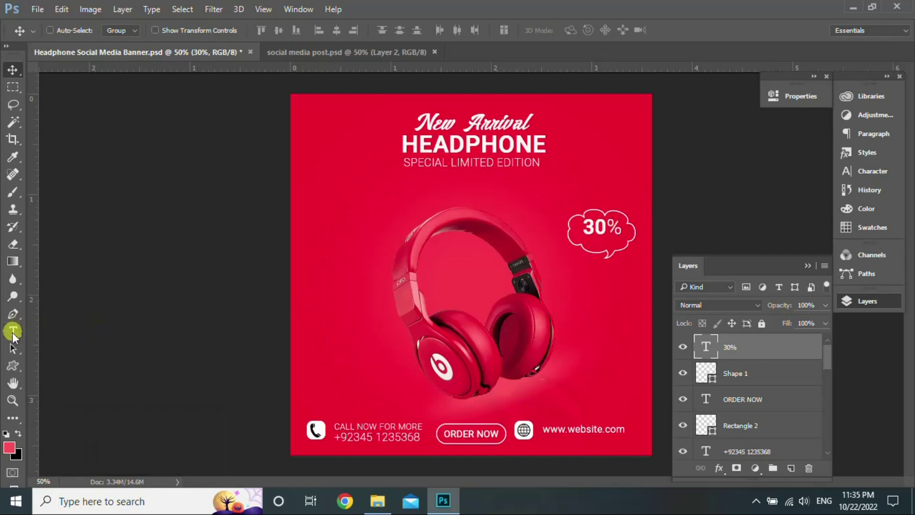
{"action": "left_click", "coordinate": [18, 337]}
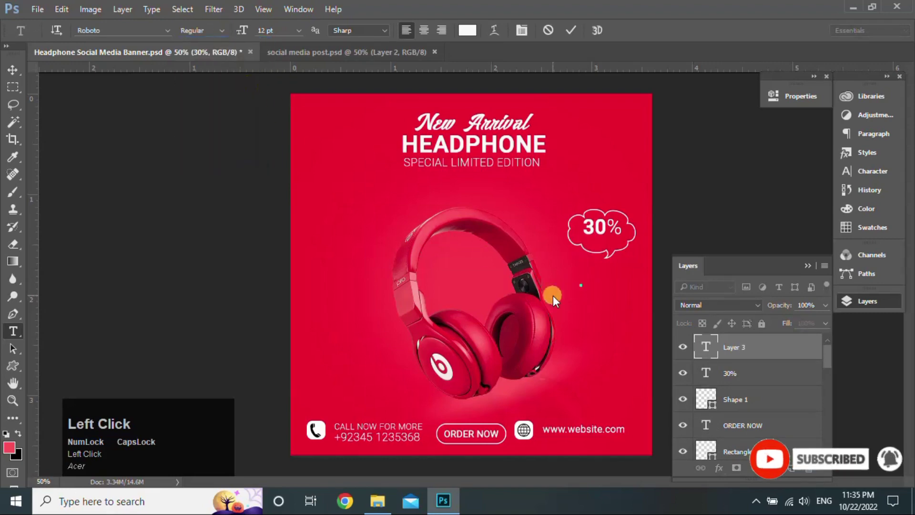
{"action": "type", "text": "off"}
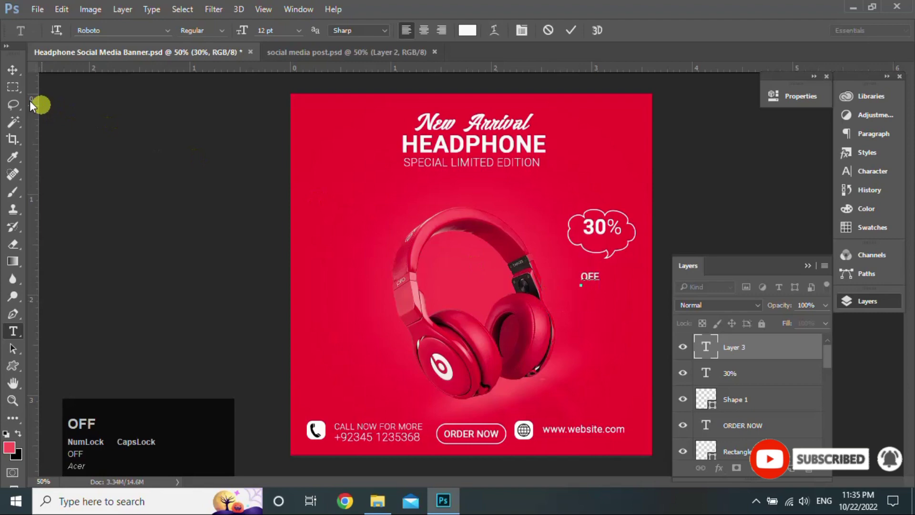
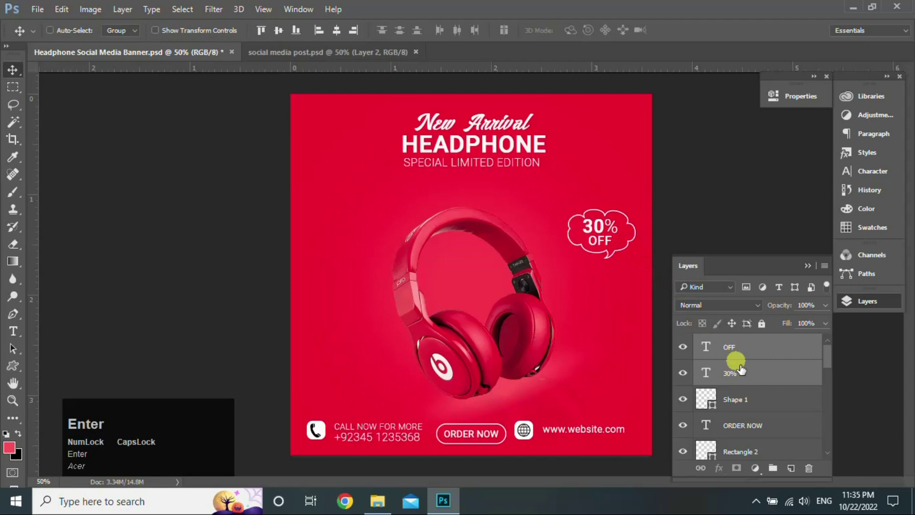
{"action": "key", "text": "Down"}
{"action": "key", "text": "Right"}
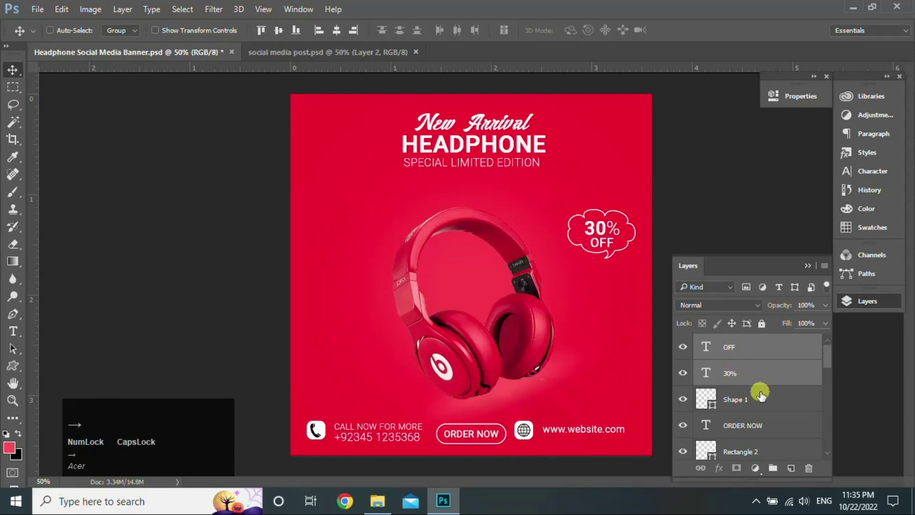
{"action": "left_click", "coordinate": [803, 402]}
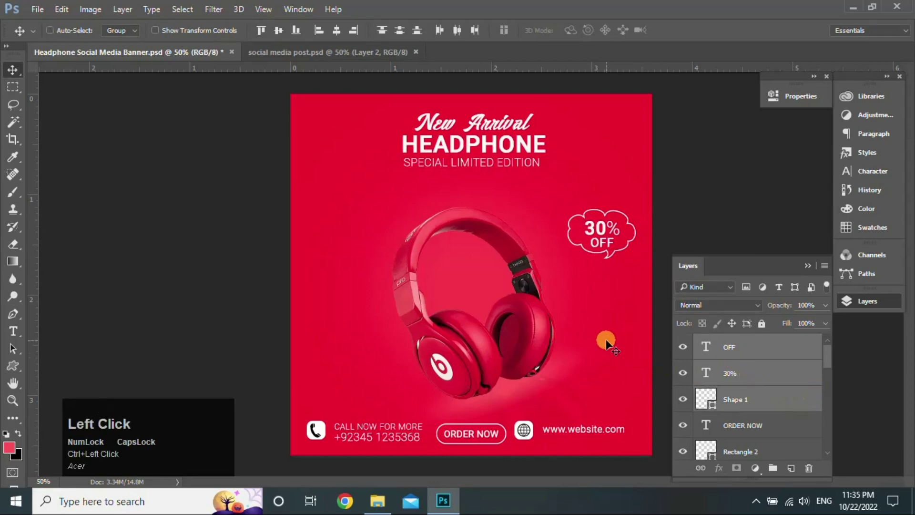
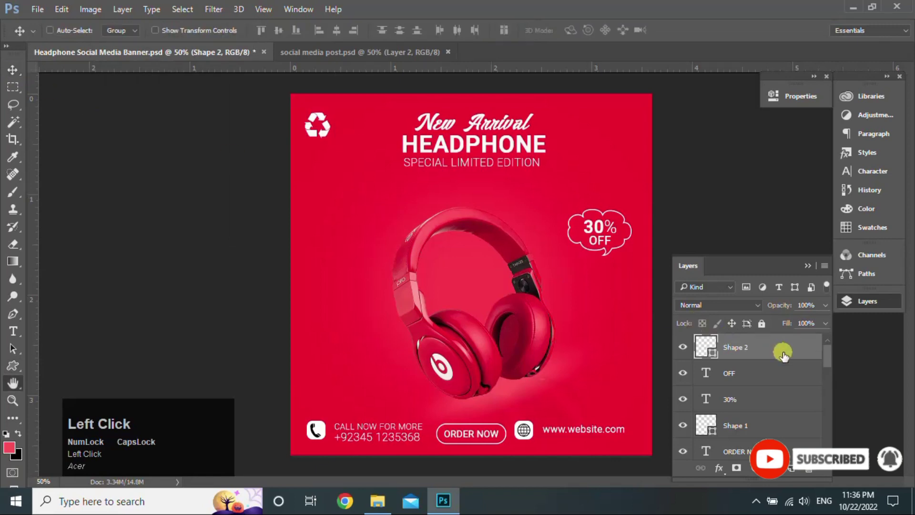
Step: Draw the logo shape in the top-left corner and add LOGO HERE text beside it
{"action": "left_click_drag", "start_coordinate": [576, 58], "coordinate": [662, 110]}
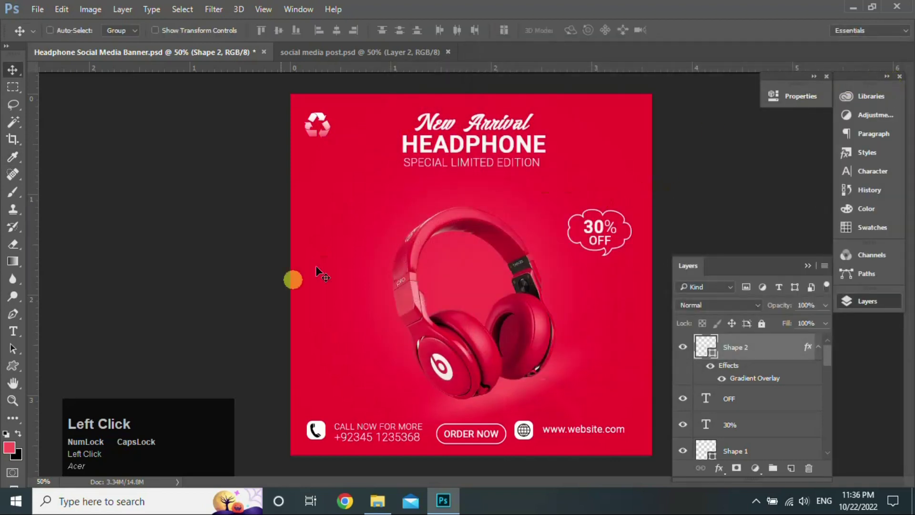
{"action": "left_click", "coordinate": [20, 335]}
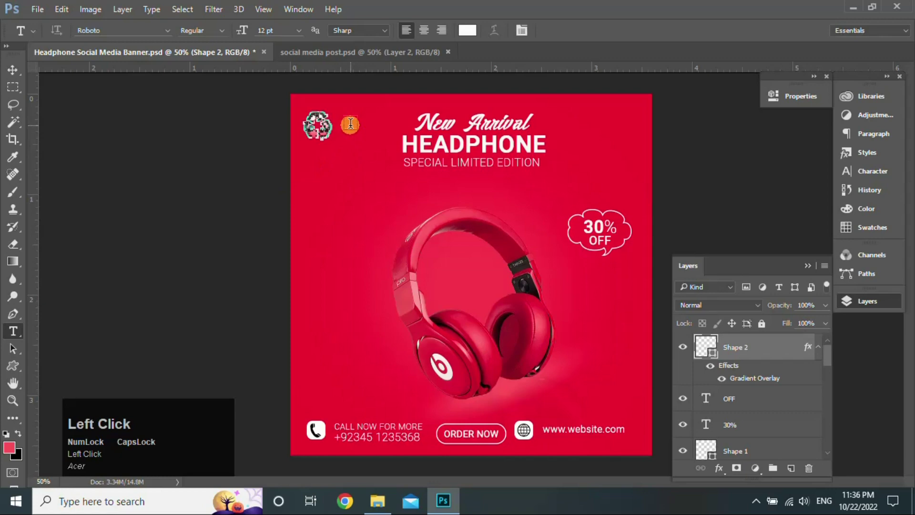
{"action": "type", "text": "logo"}
{"action": "key", "text": "space"}
{"action": "type", "text": "here"}
{"action": "key", "text": "ctrl+a"}
Step: Position LOGO HERE beside the logo and scale both down to fit the corner
{"action": "left_click_drag", "start_coordinate": [229, 33], "coordinate": [761, 380]}
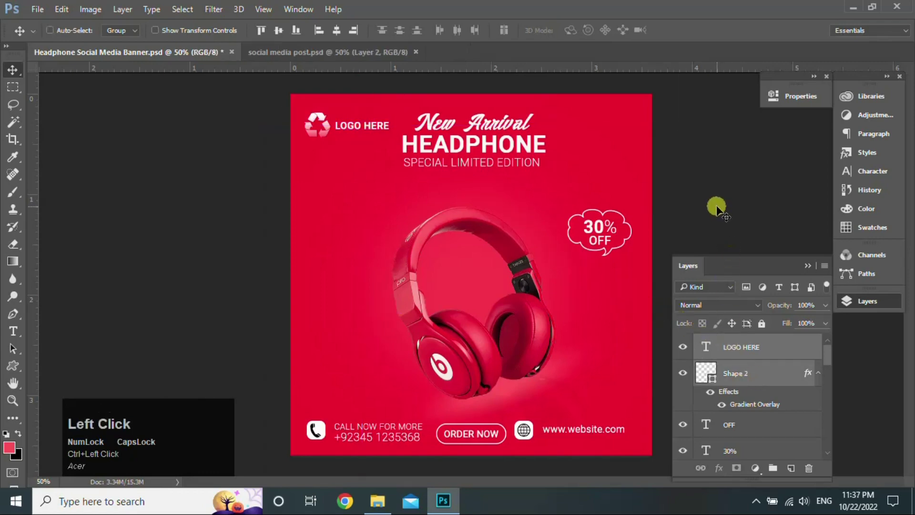
{"action": "key", "text": "ctrl+t"}
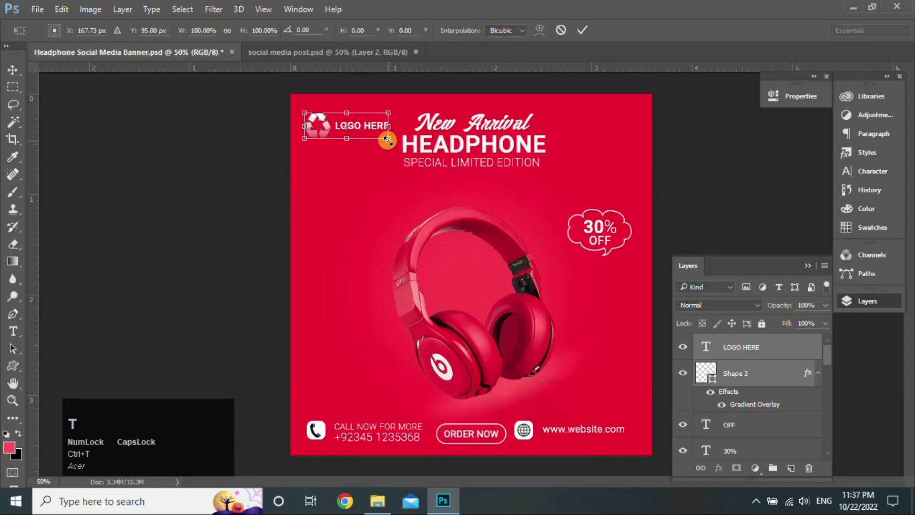
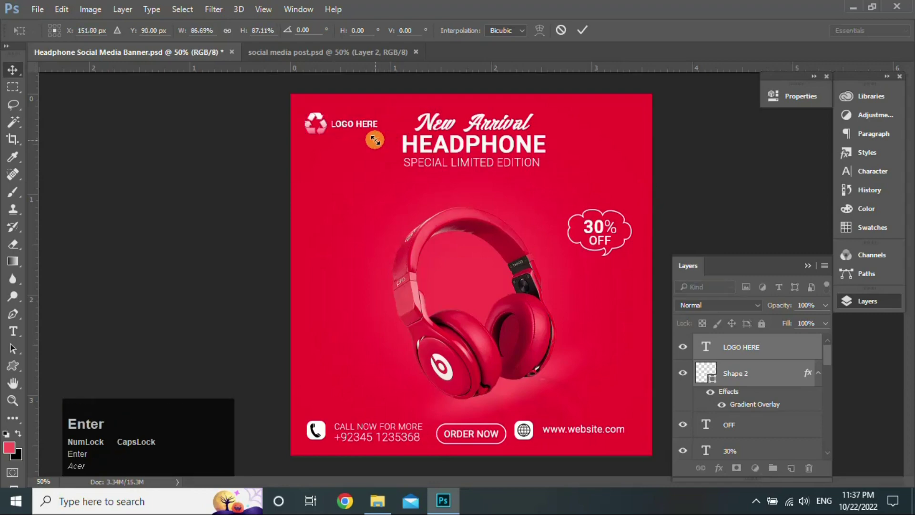
{"action": "key", "text": "Down"}
Step: Lower the logo line slightly and draw a small curved arrow beside the ORDER NOW button
{"action": "left_click_drag", "start_coordinate": [356, 132], "coordinate": [786, 356]}
{"action": "left_click_drag", "start_coordinate": [785, 356], "coordinate": [444, 401]}
{"action": "left_click_drag", "start_coordinate": [444, 402], "coordinate": [438, 404]}
{"action": "key", "text": "Return"}
Step: Give the arrow a white Color Overlay layer style with a layer mask
{"action": "left_click", "coordinate": [797, 355]}
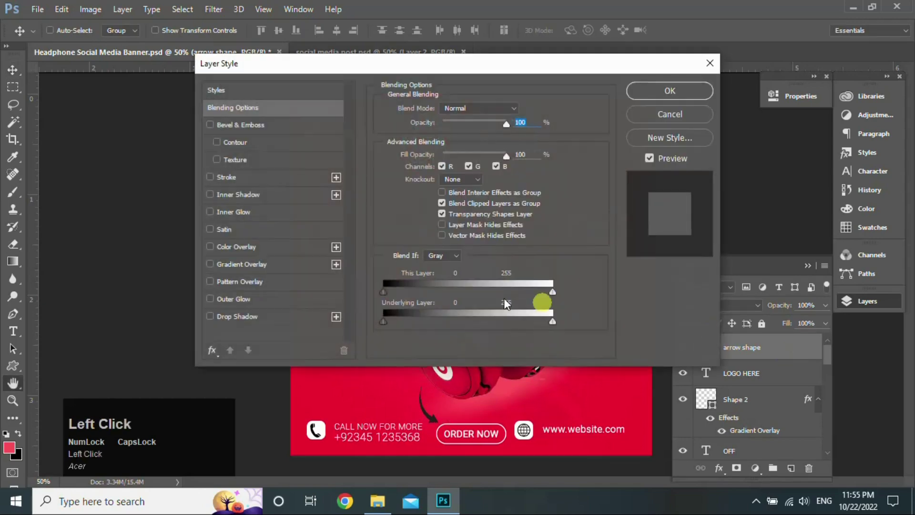
{"action": "left_click_drag", "start_coordinate": [293, 253], "coordinate": [13, 78]}
{"action": "left_click", "coordinate": [14, 77]}
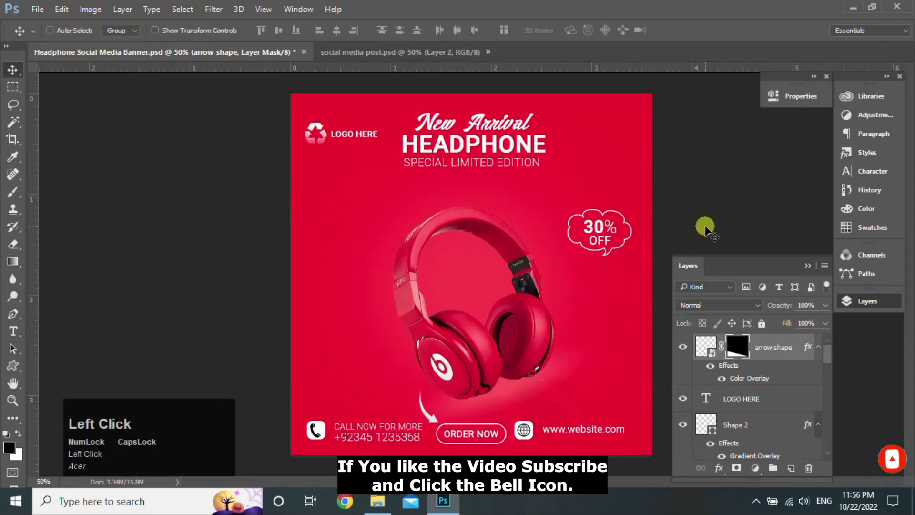